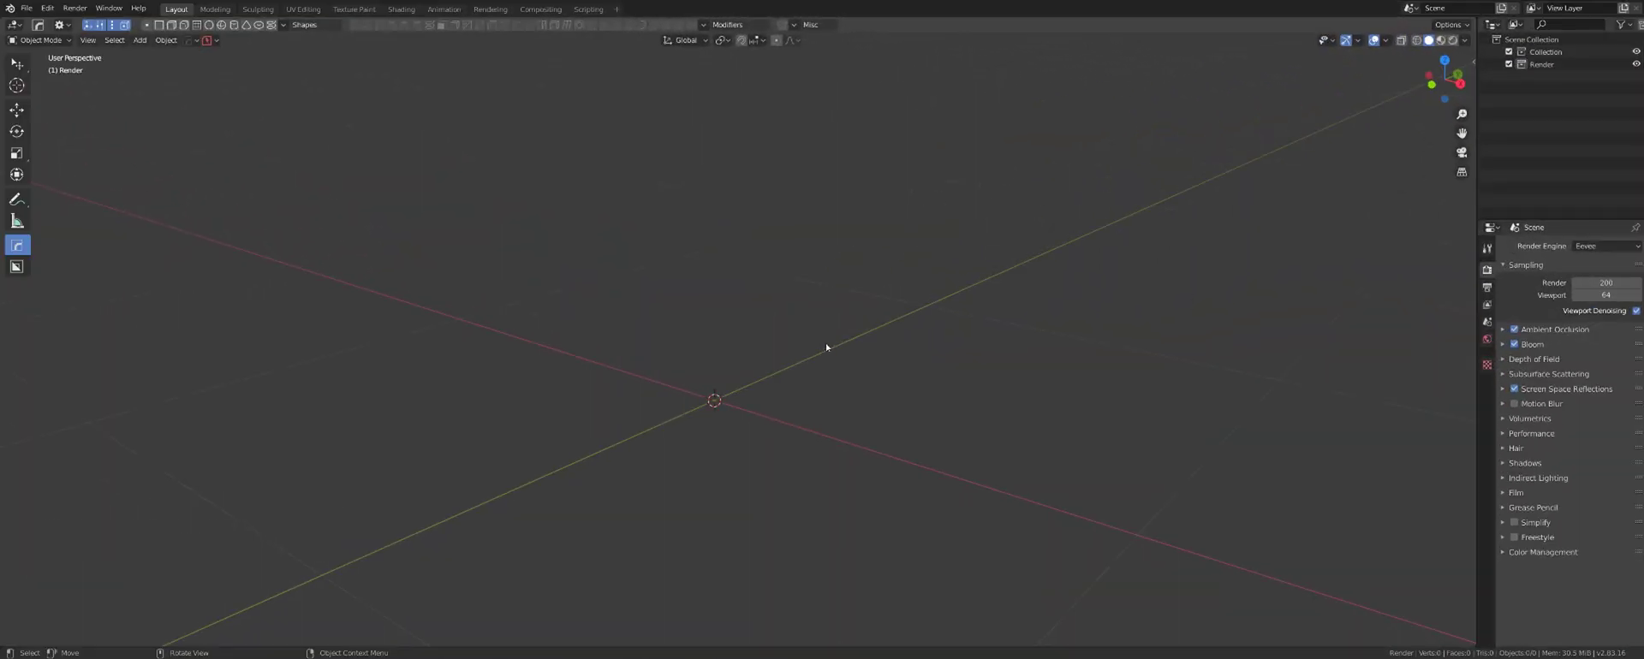
Step: Add a mesh cube to the empty scene and orbit around it
key(shift+a)
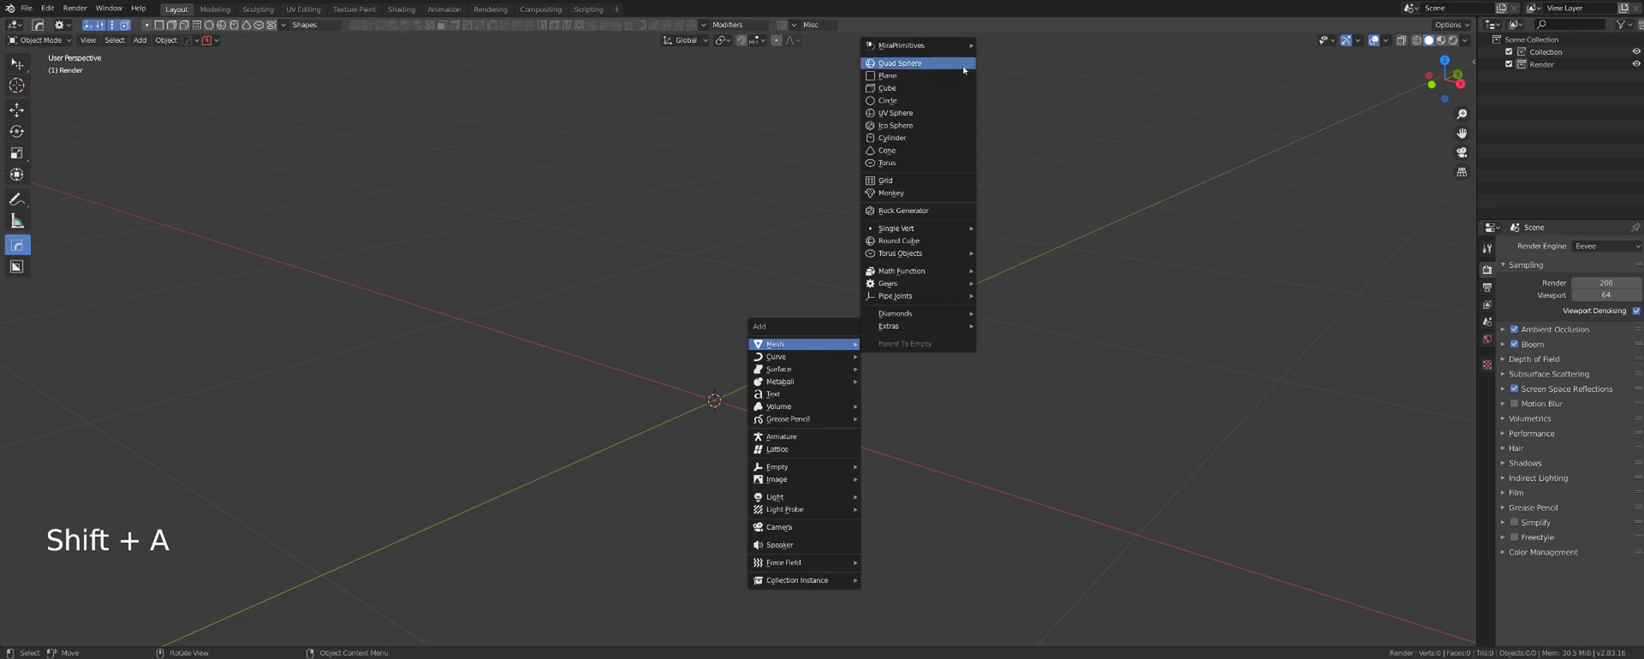
scroll(down, 3)
middle_click(780, 329)
scroll(up, 3)
middle_click(782, 333)
middle_click(801, 322)
scroll(down, 3)
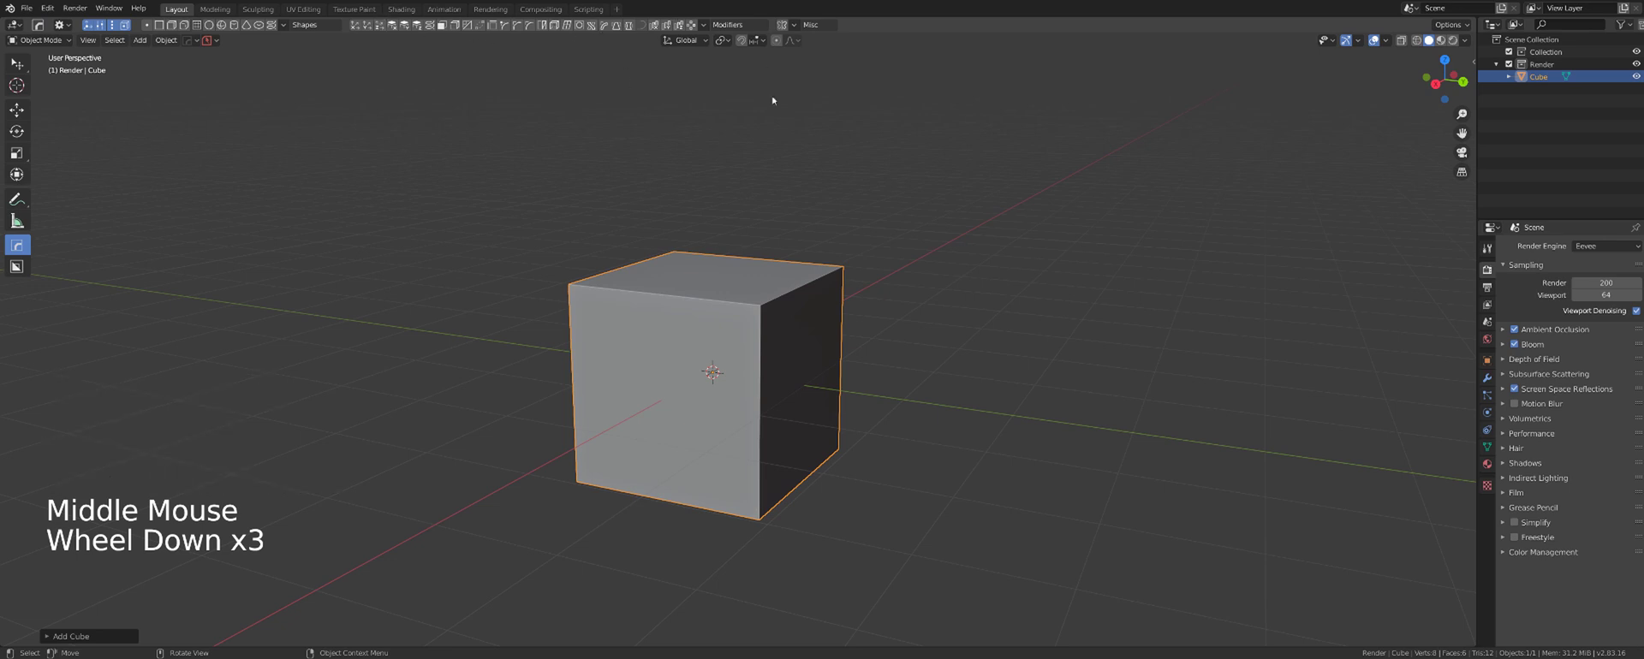
middle_click(795, 205)
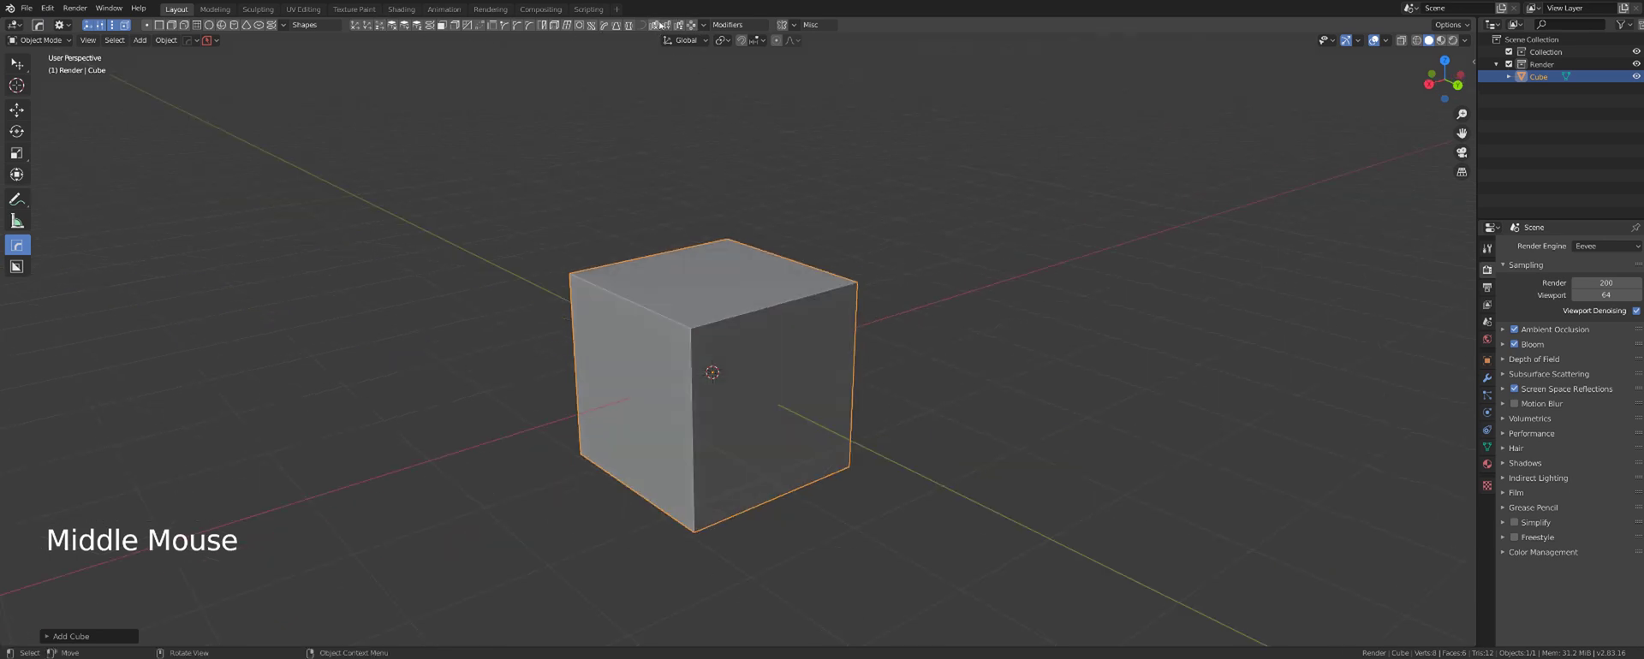
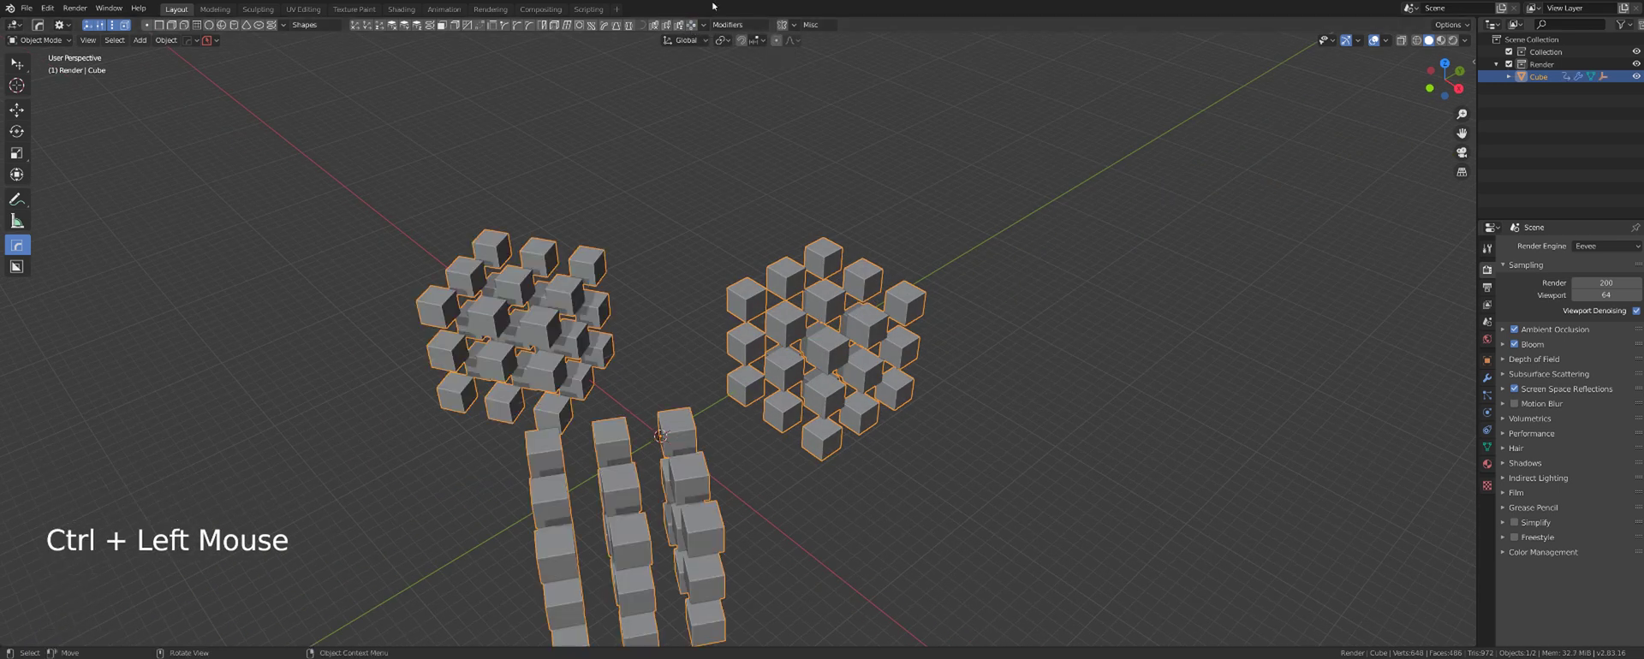
Step: Orbit the view to inspect the grids of arrayed cube copies from several angles
middle_click(733, 274)
middle_click(693, 232)
scroll(up, 3)
middle_click(713, 209)
scroll(down, 3)
middle_click(665, 295)
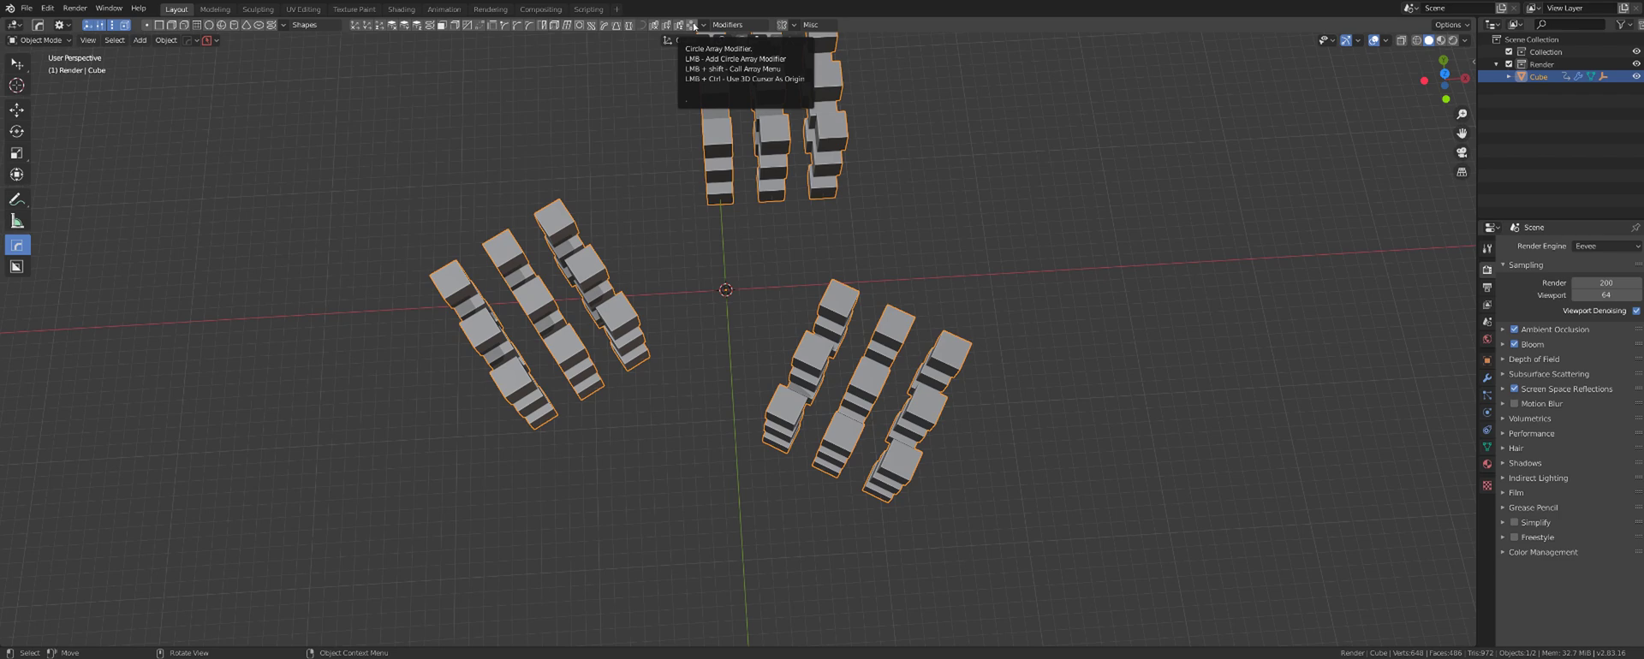
middle_click(924, 262)
scroll(up, 3)
middle_click(827, 232)
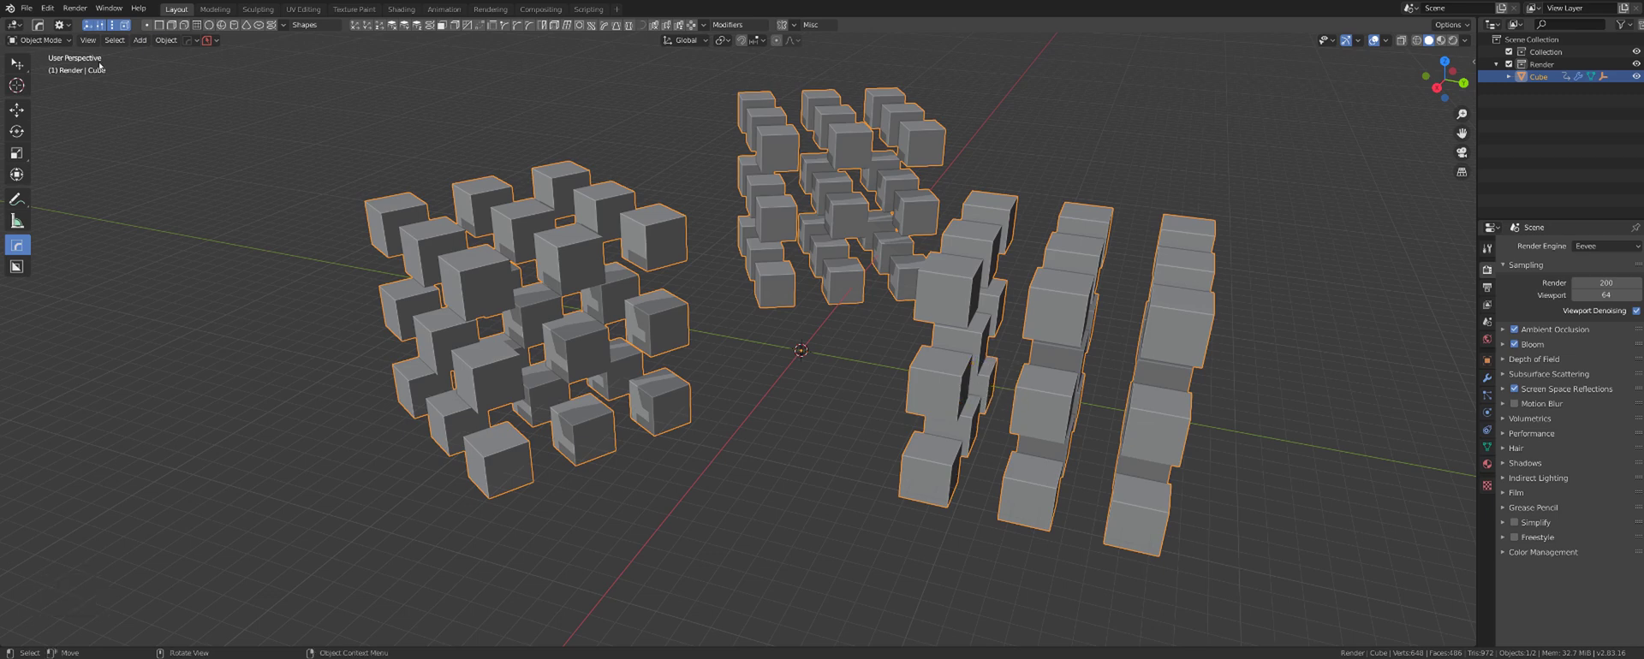
Step: Bring up the HOps Helper settings showing the cube's array modifiers
click(65, 19)
click(65, 27)
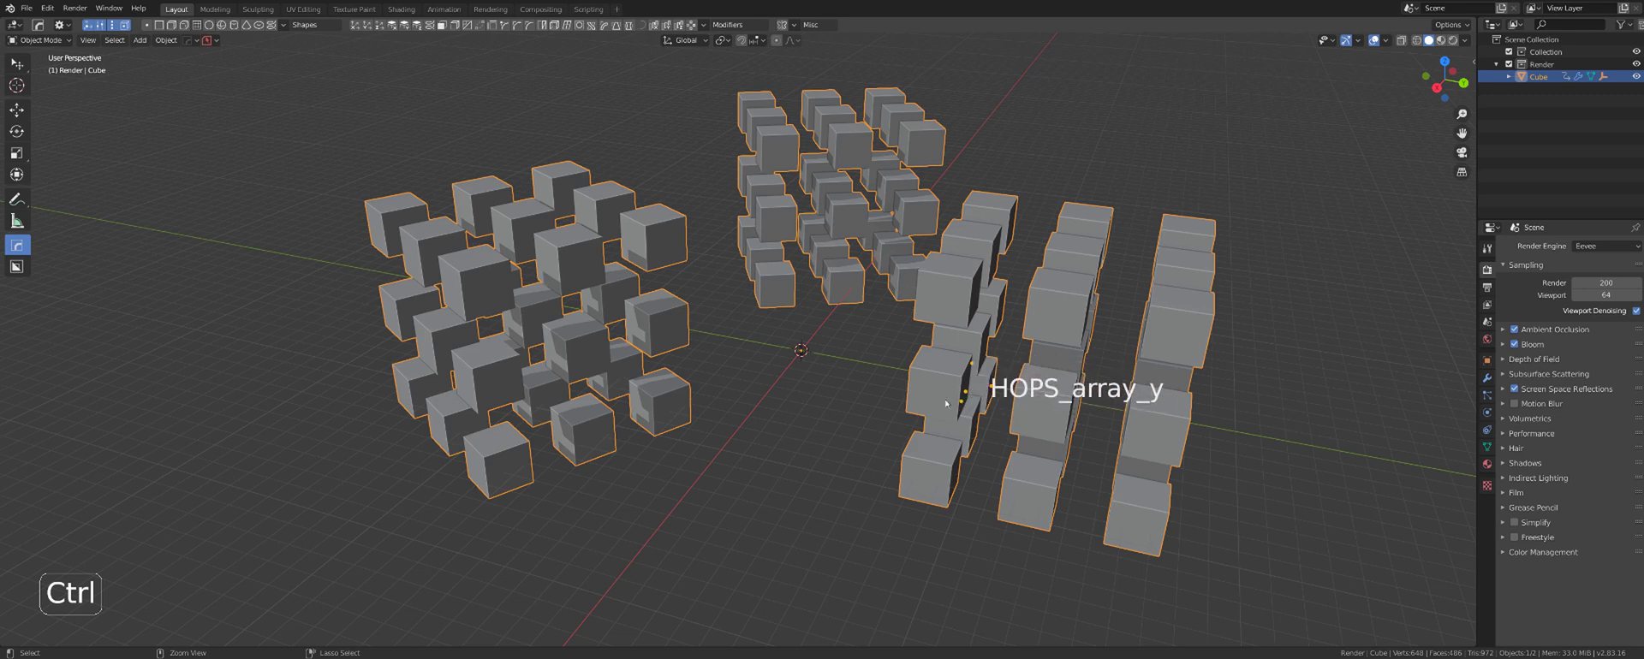
key(ctrl+`)
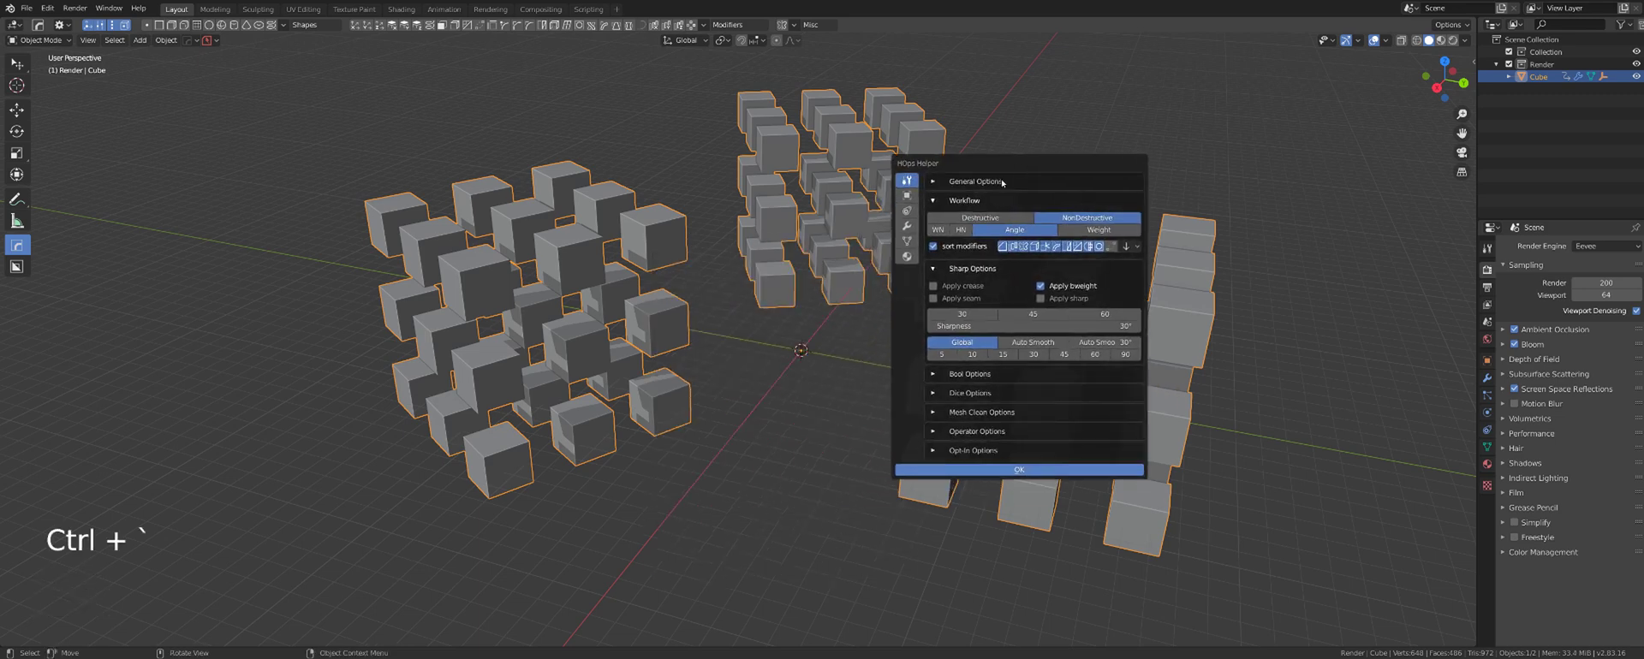
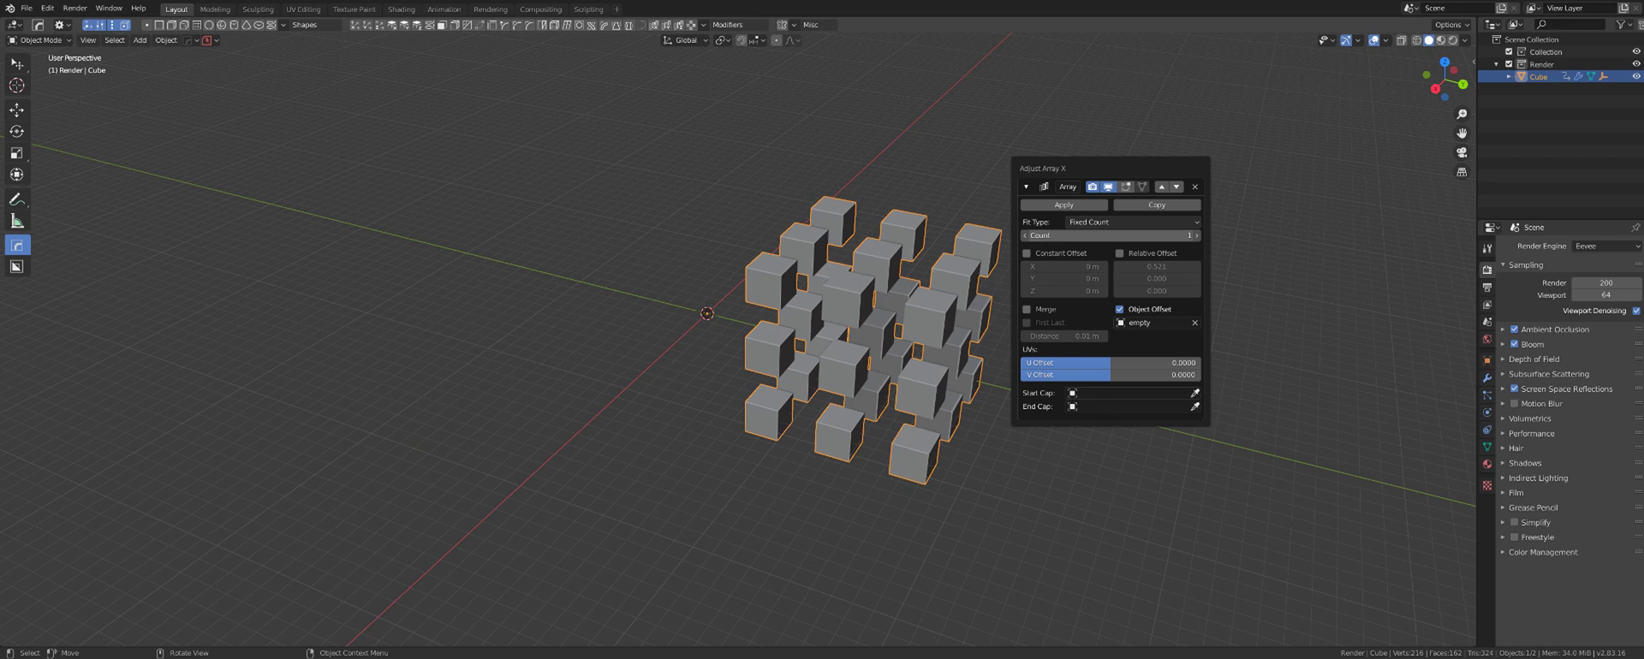
Step: Return to the single plain cube and array it into a row of four with HardOps
key(x)
key(n)
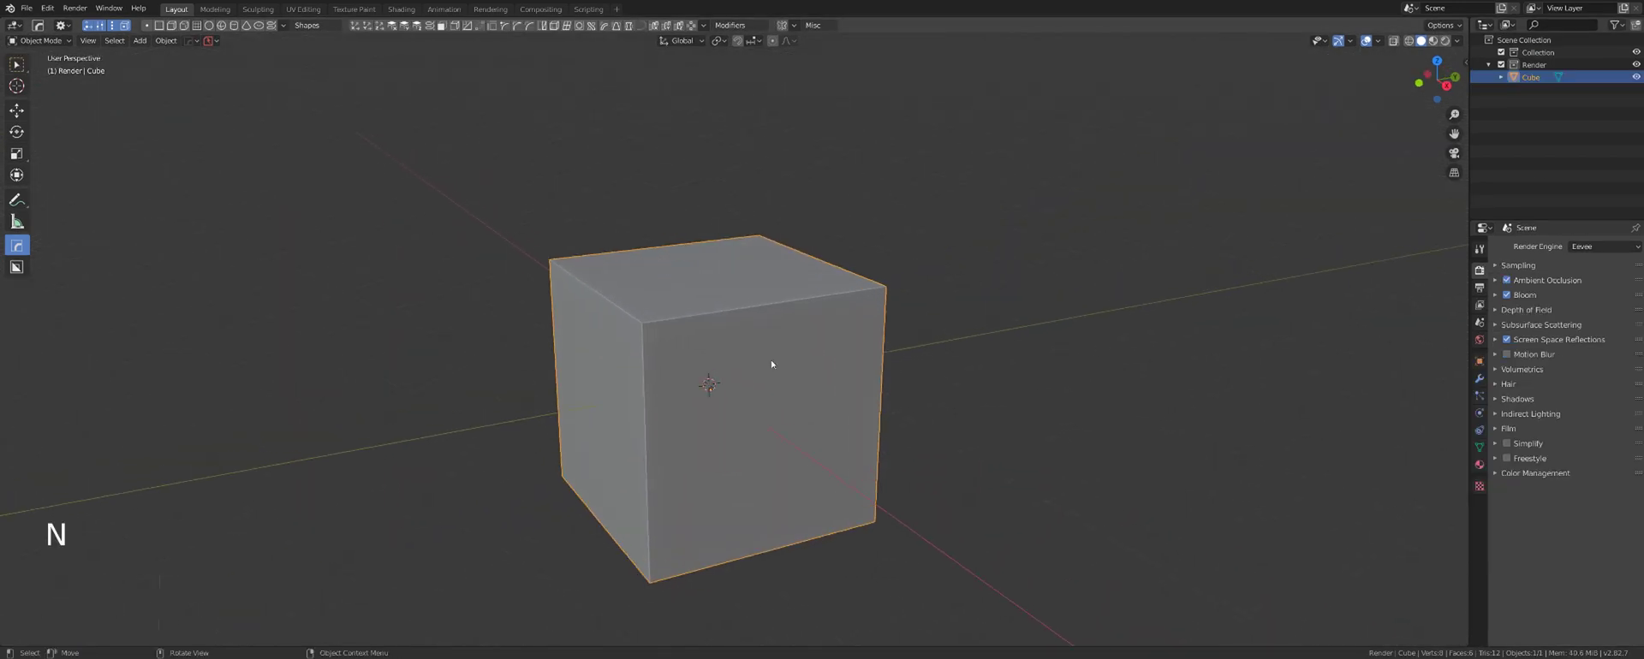
key(q)
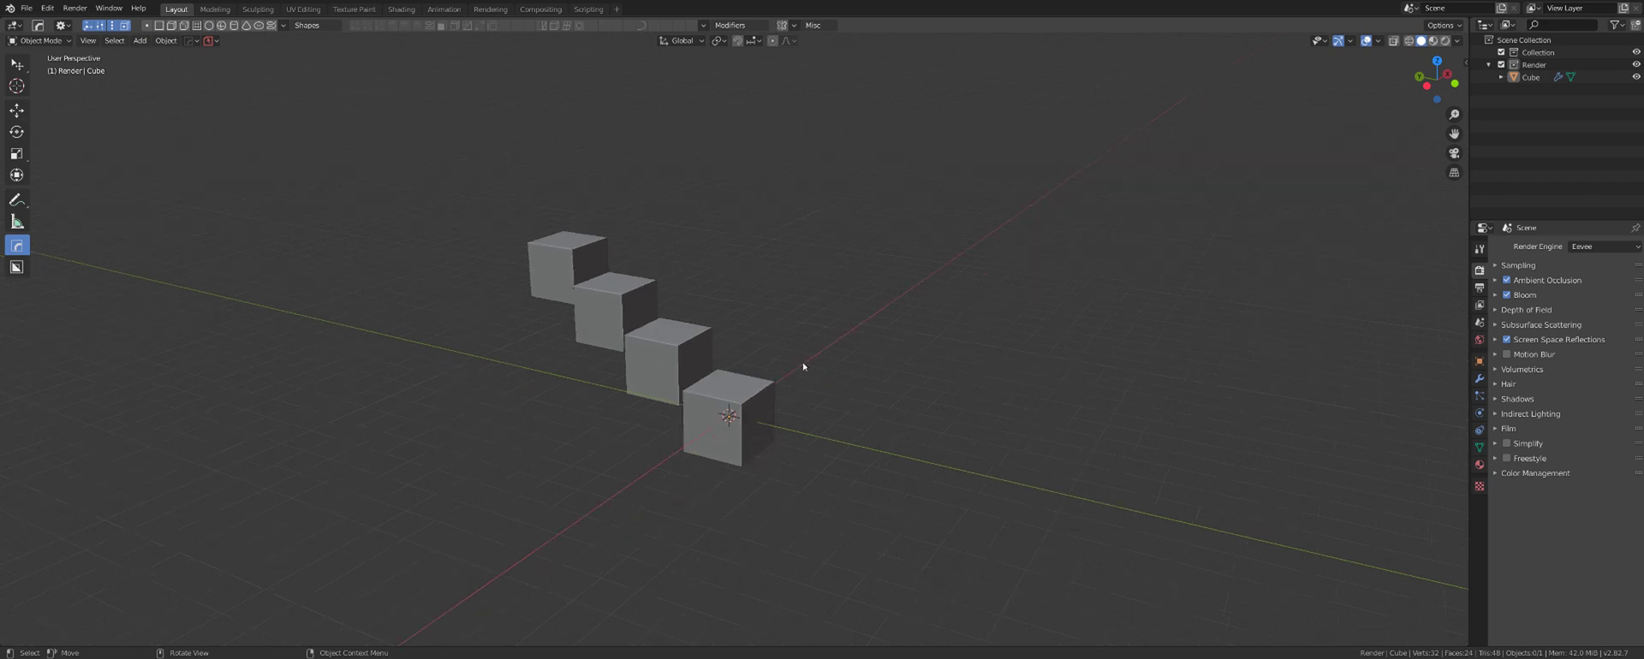
key(q)
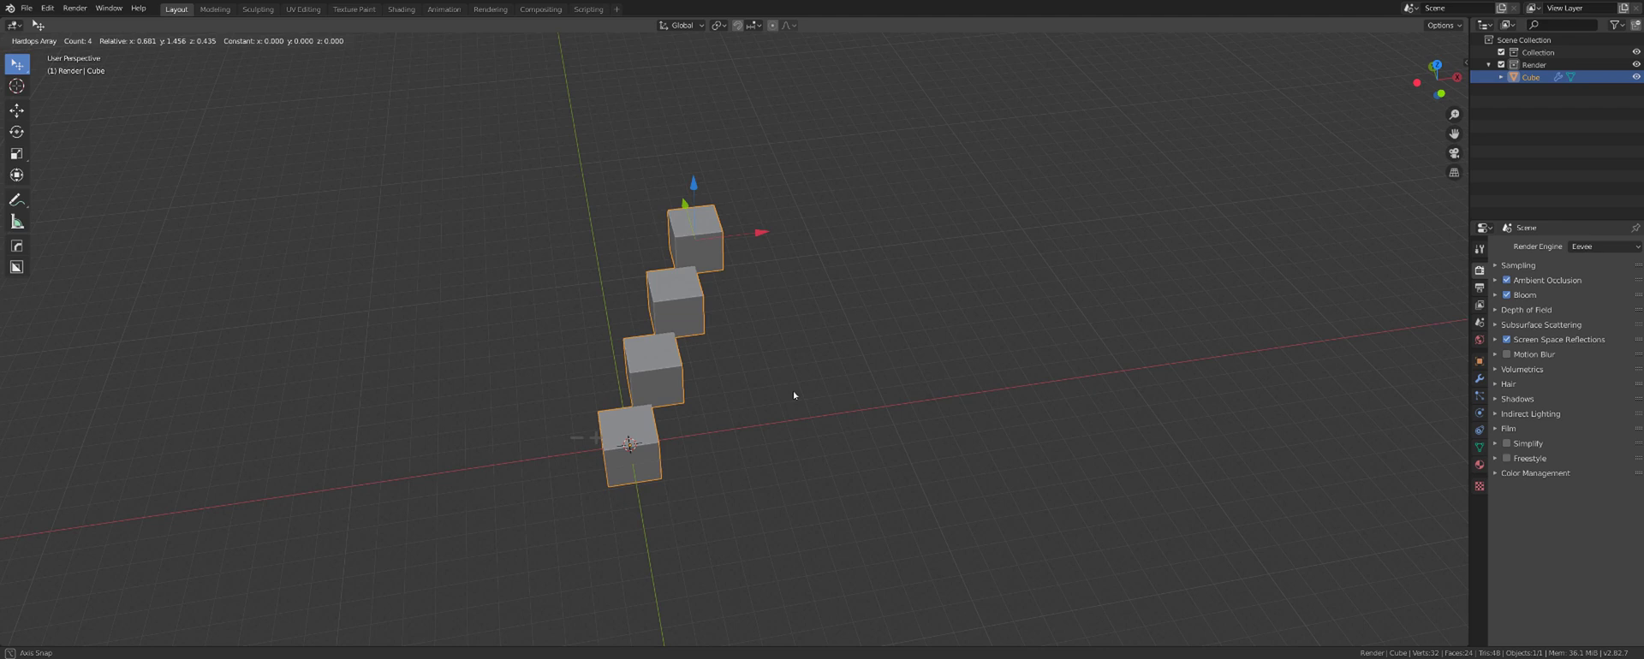
Step: Finish the array, add a second array direction, and bring up the HardOps tools list
key(ctrl+`)
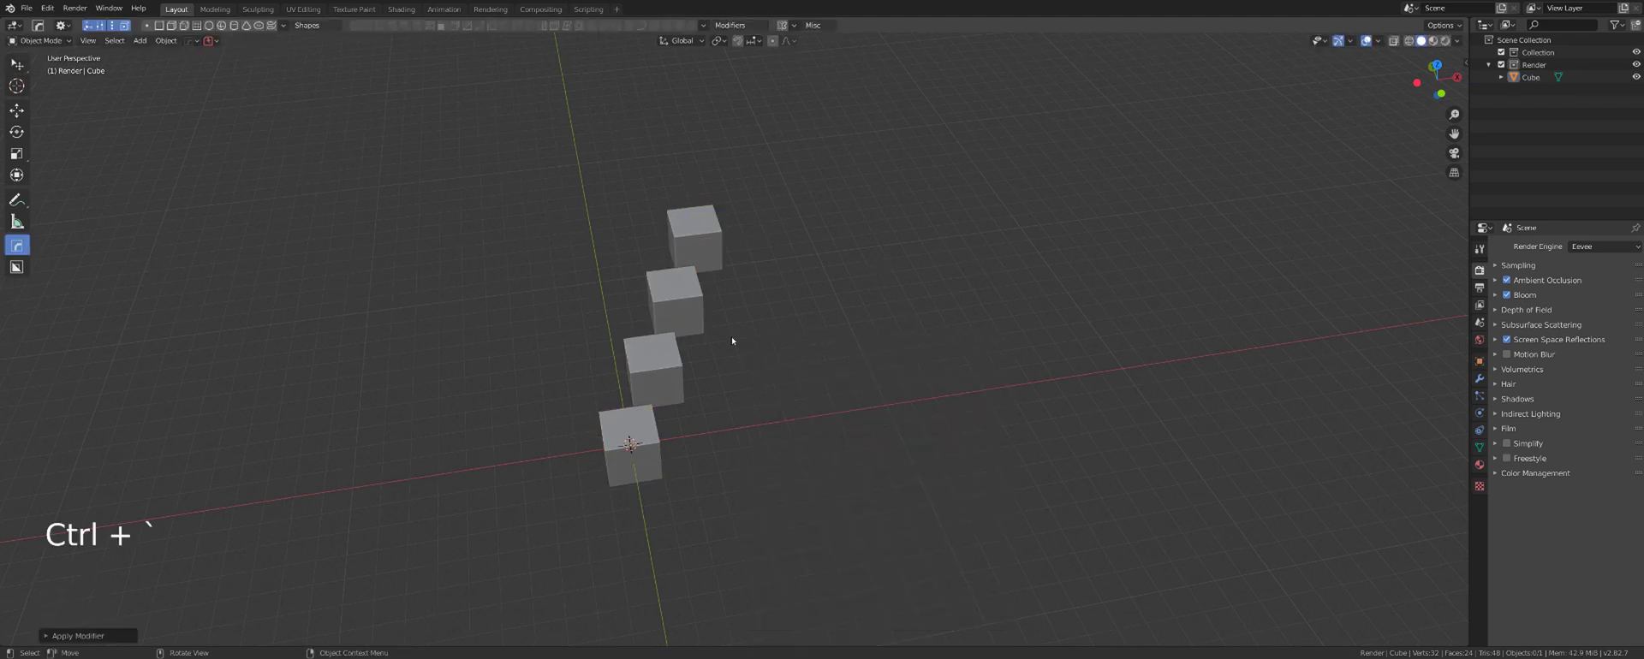
key(q)
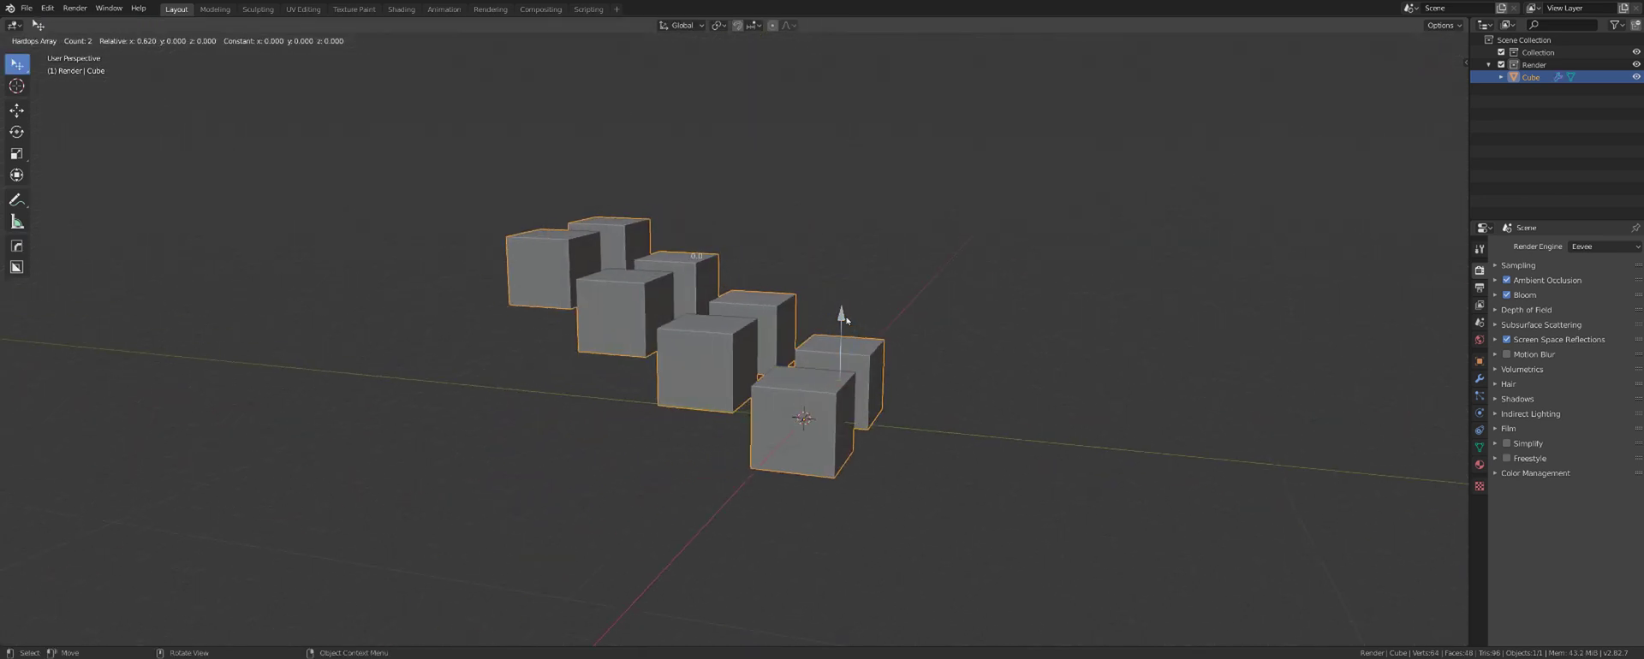
key(q)
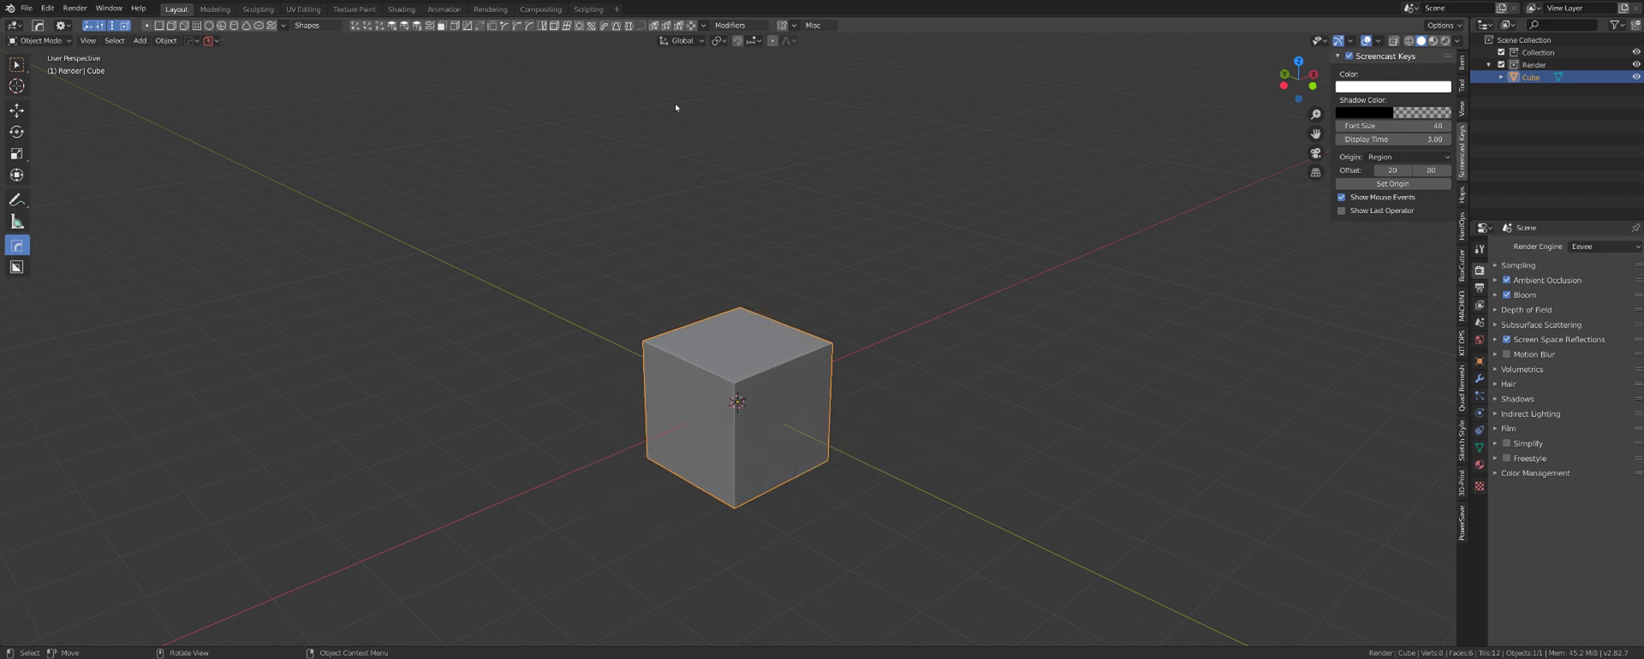
Step: Review the Array (ST3) entry in the HardOps menu and orbit around the single cube
key(q)
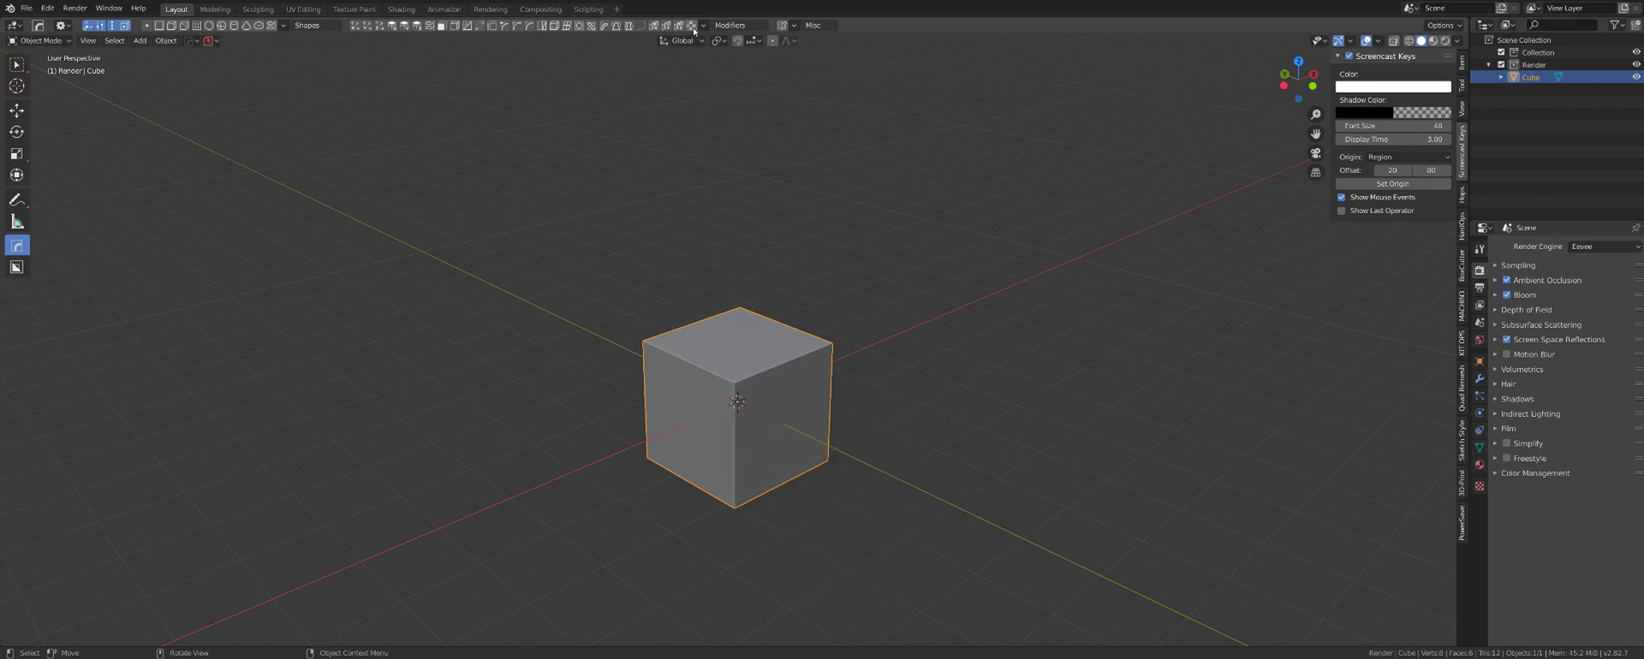
key(q)
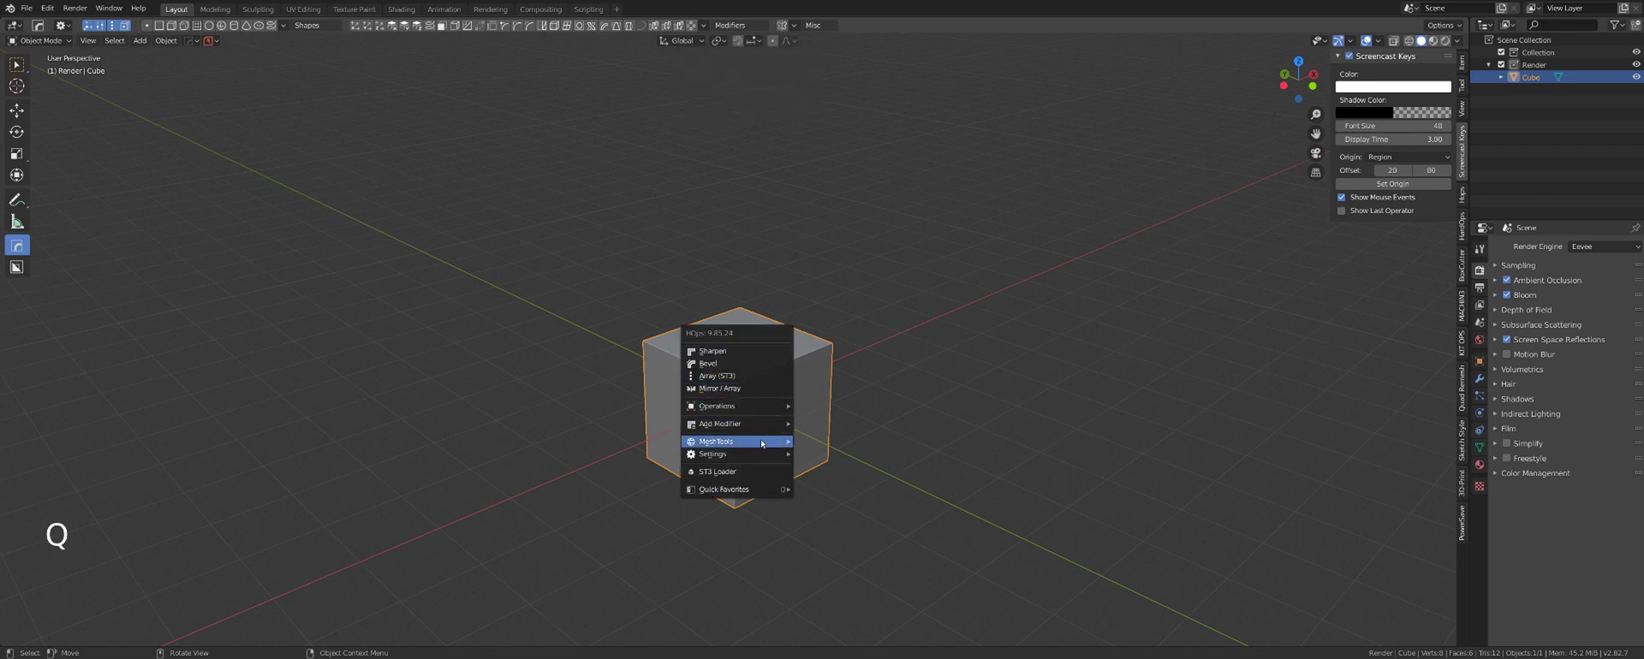
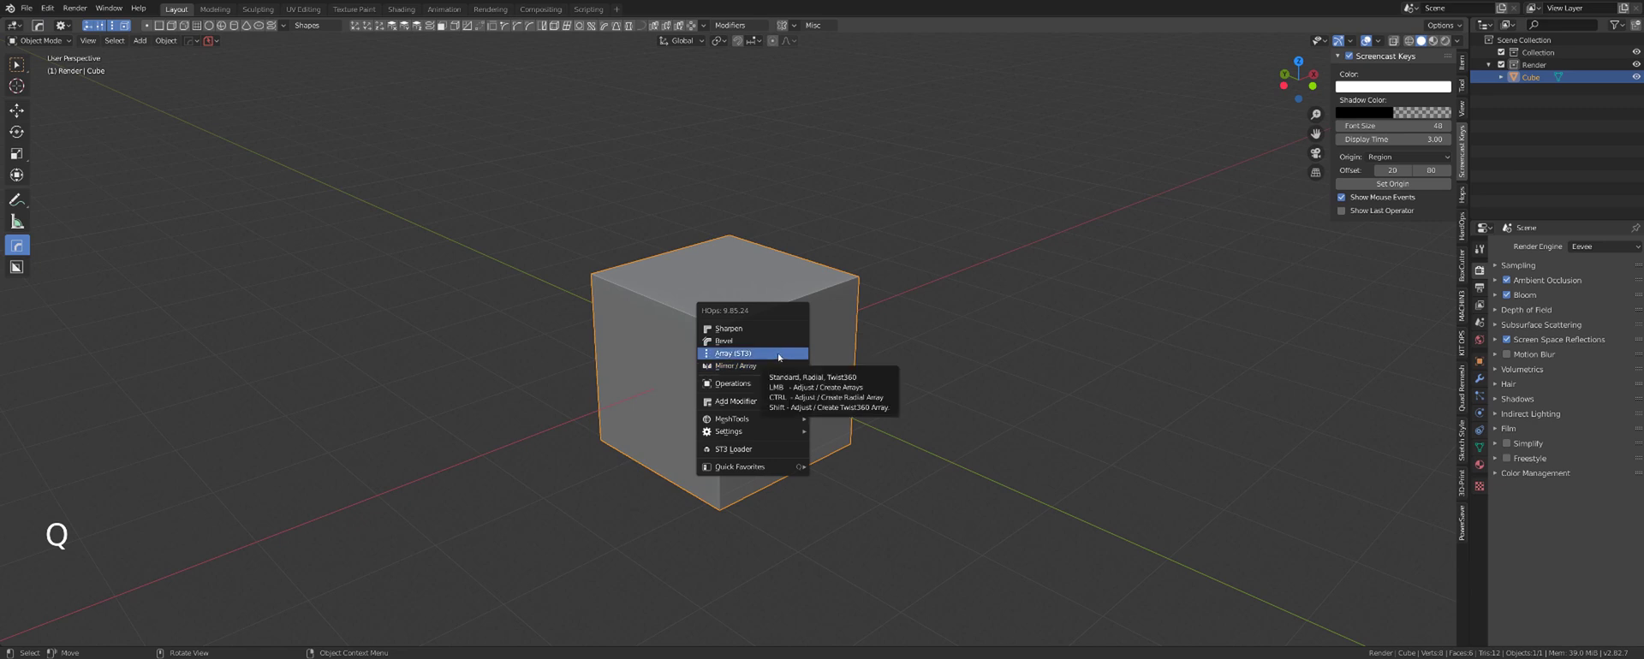
scroll(down, 3)
middle_click(825, 347)
scroll(up, 3)
middle_click(846, 356)
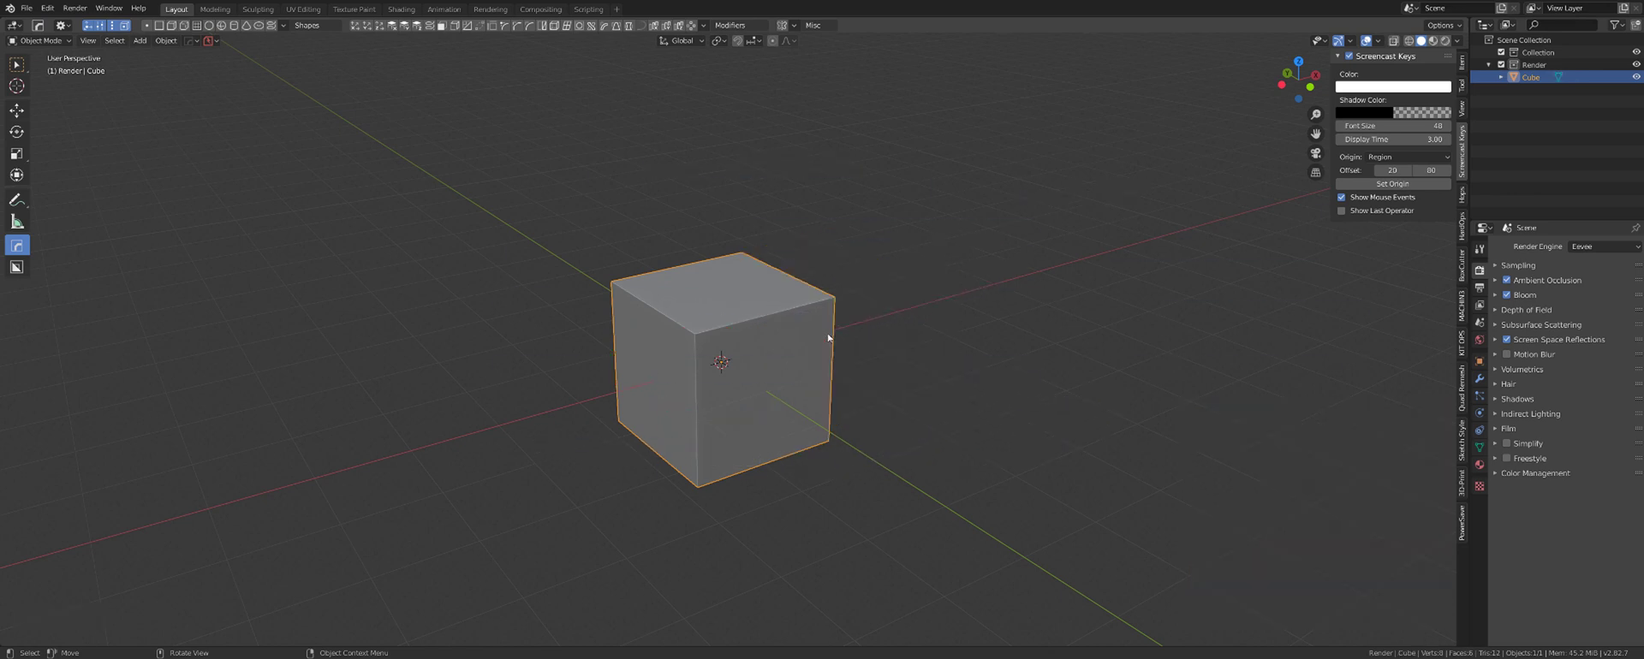
Step: Bevel the cube, then run the ST3 array with a constant Z offset setting its one copy well apart
key(q)
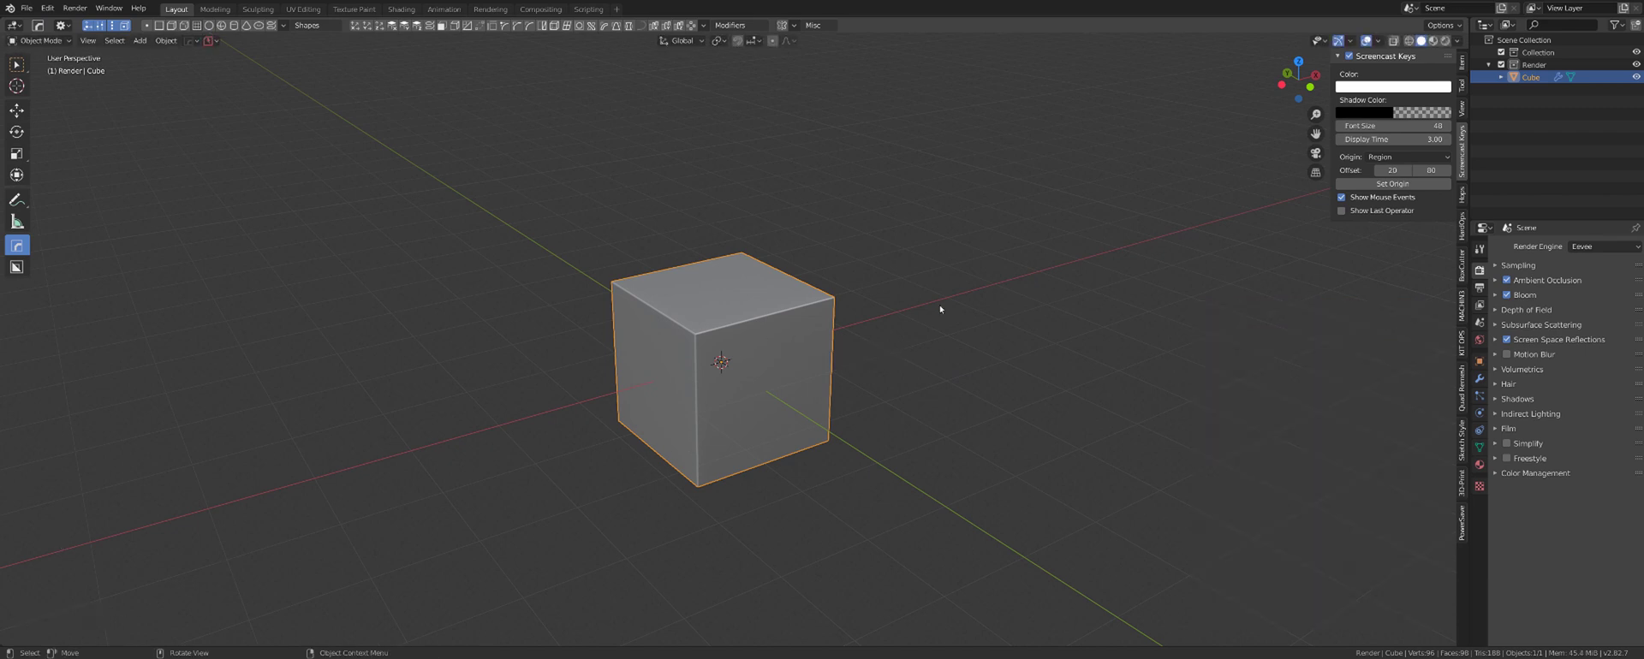
key(q)
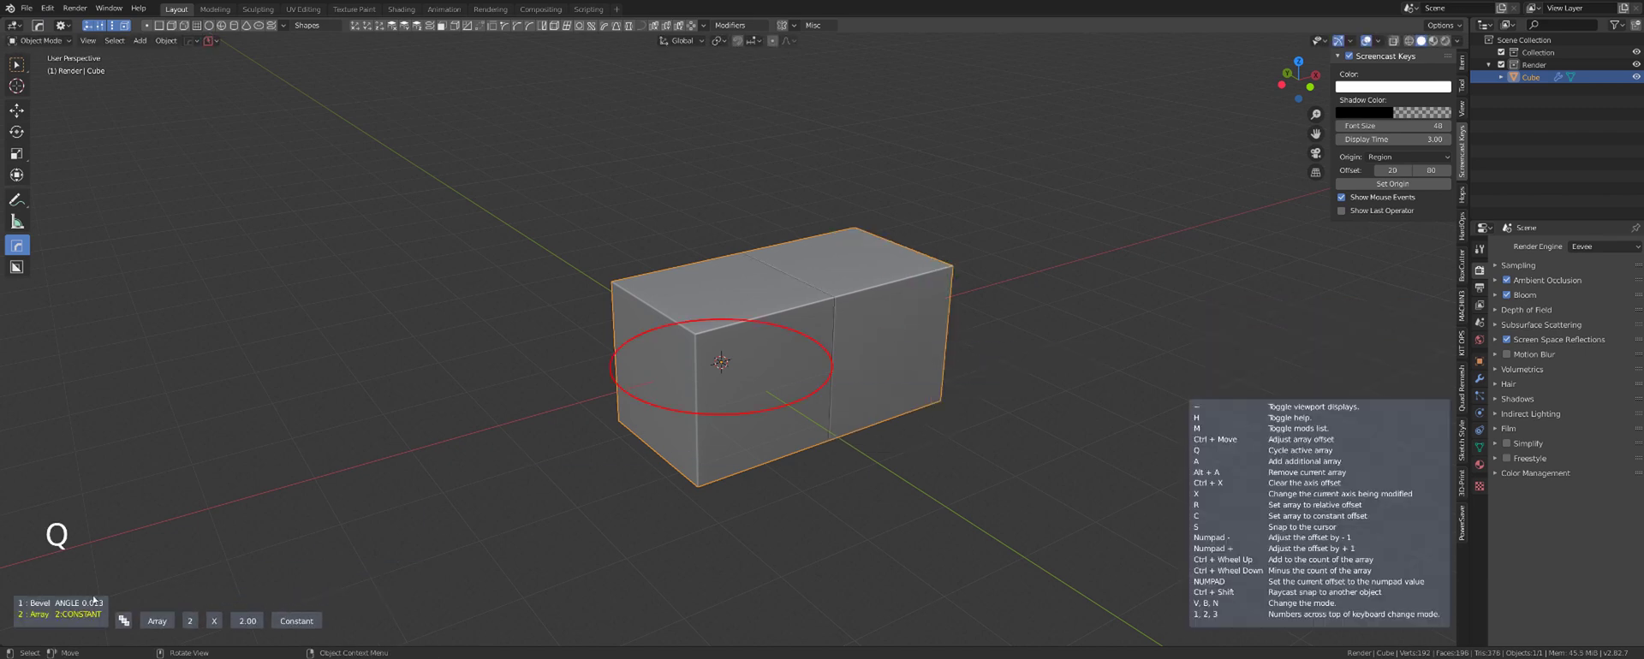
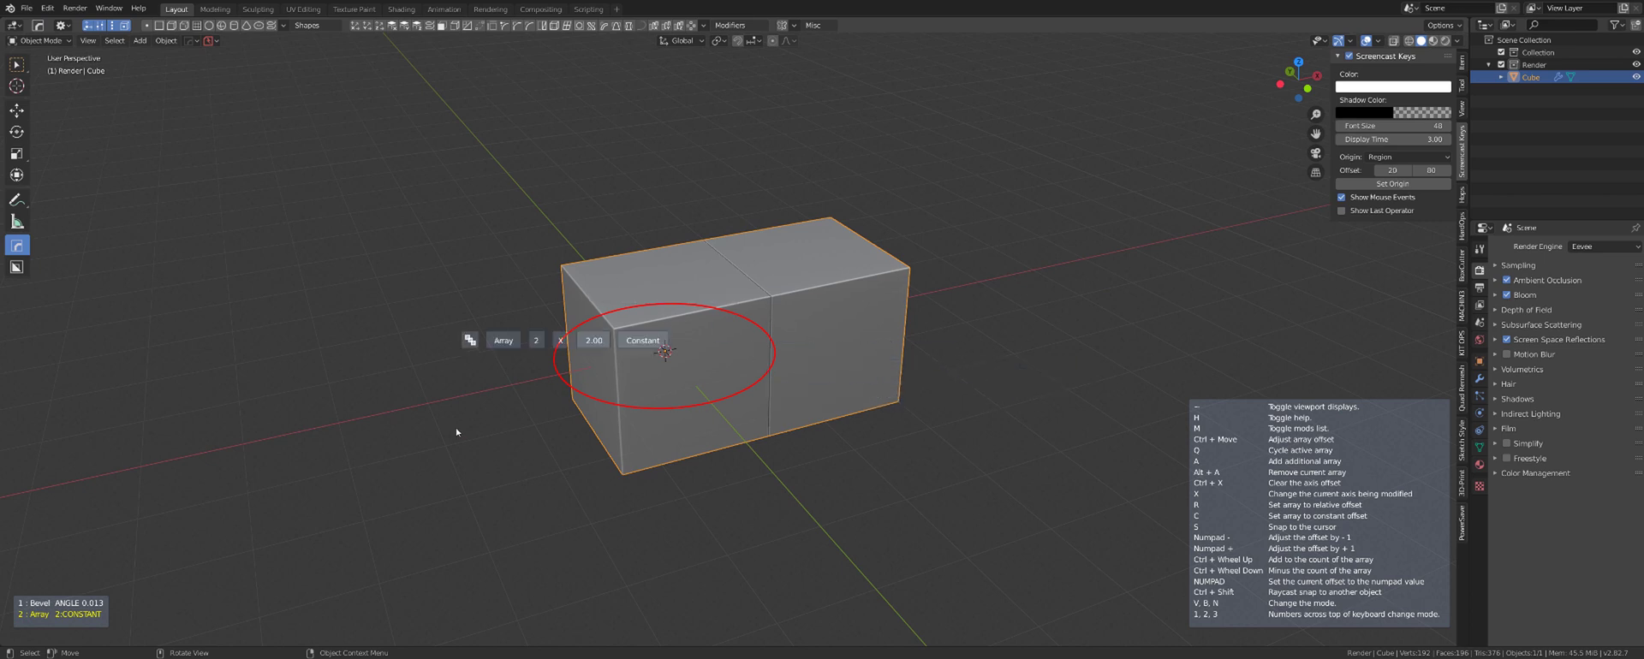
scroll(down, 3)
scroll(down, 3)
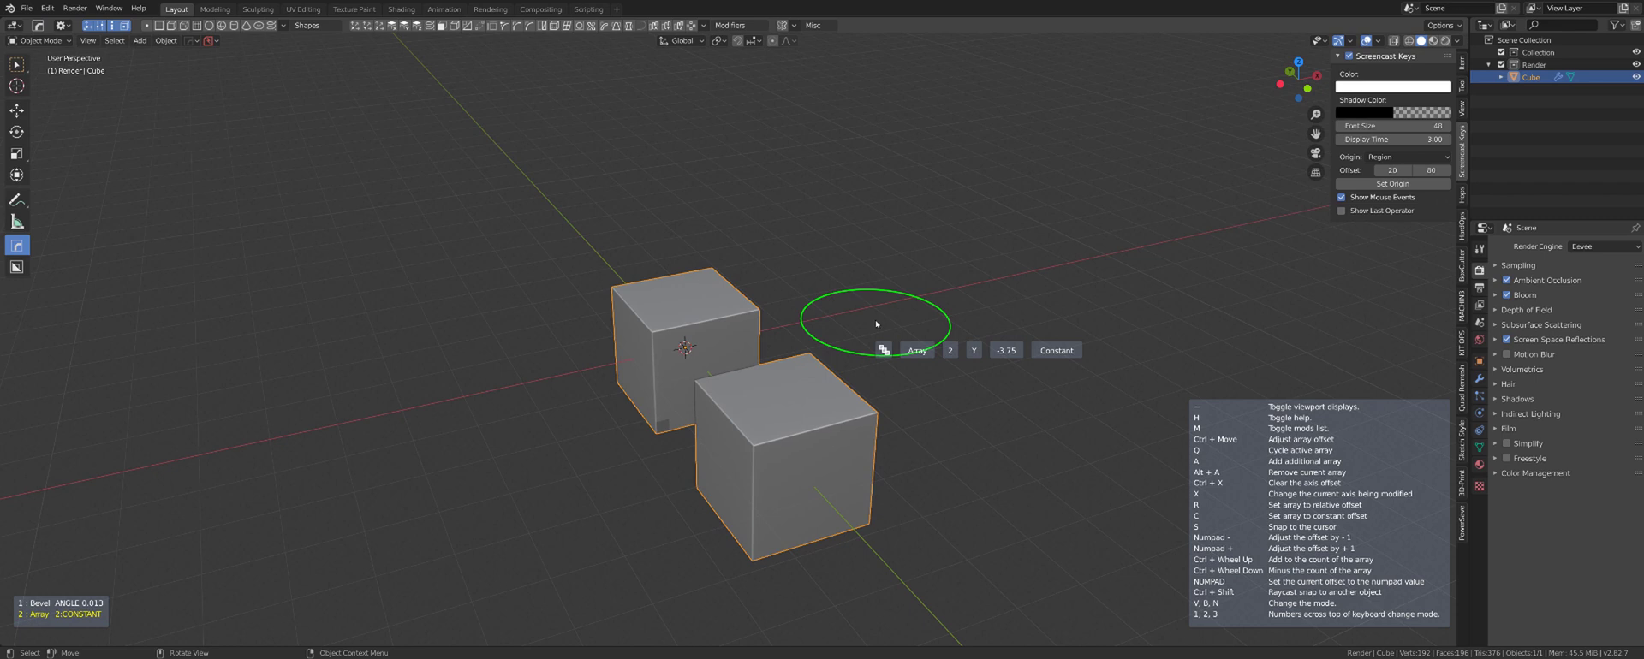
scroll(down, 3)
middle_click(846, 333)
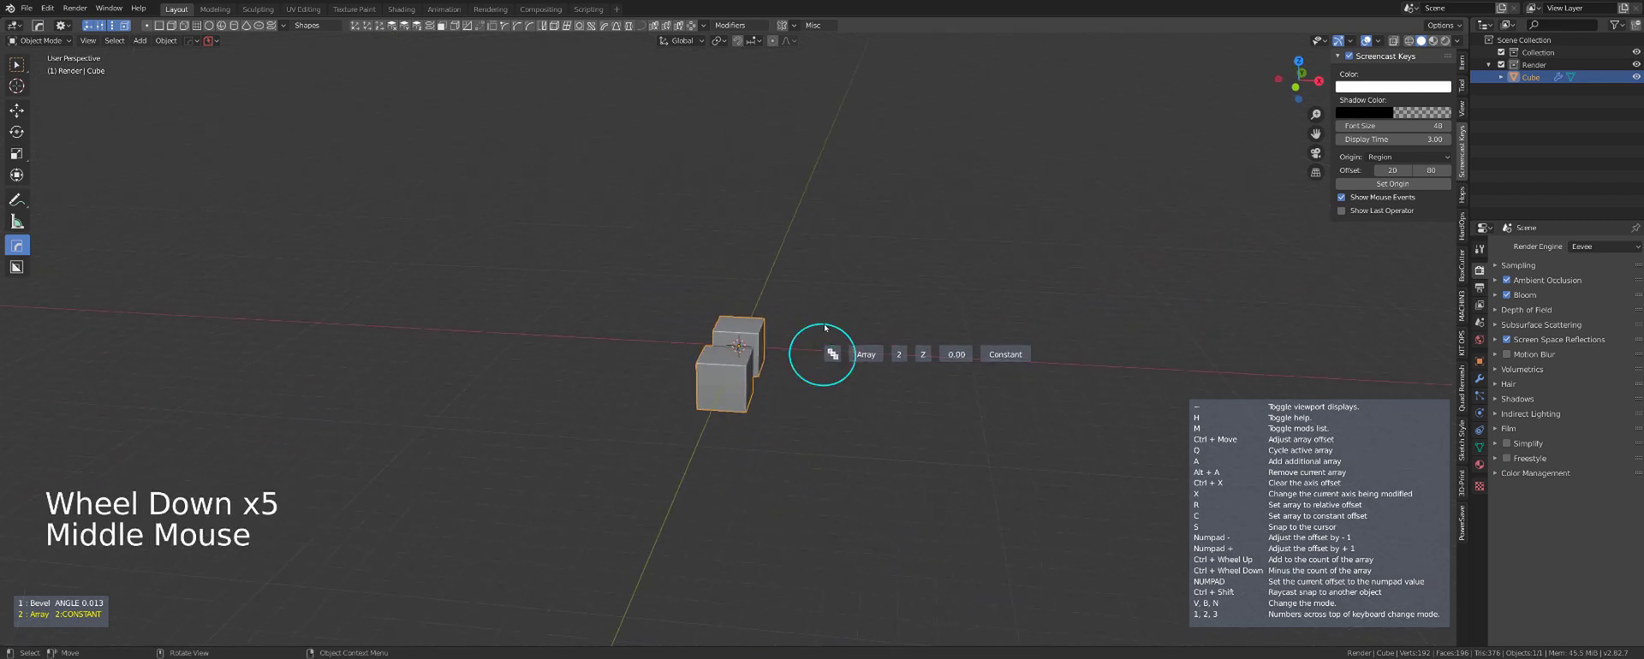
middle_click(818, 326)
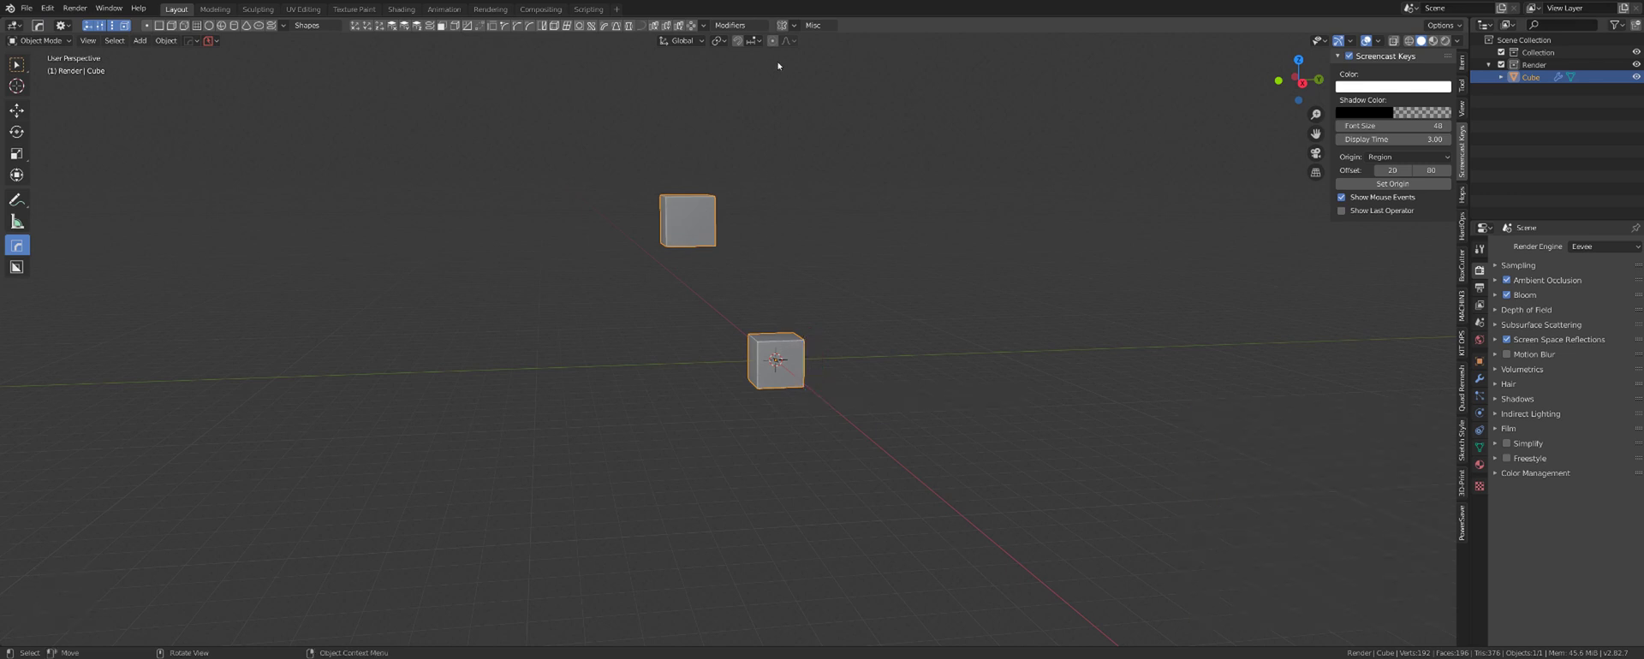
middle_click(795, 313)
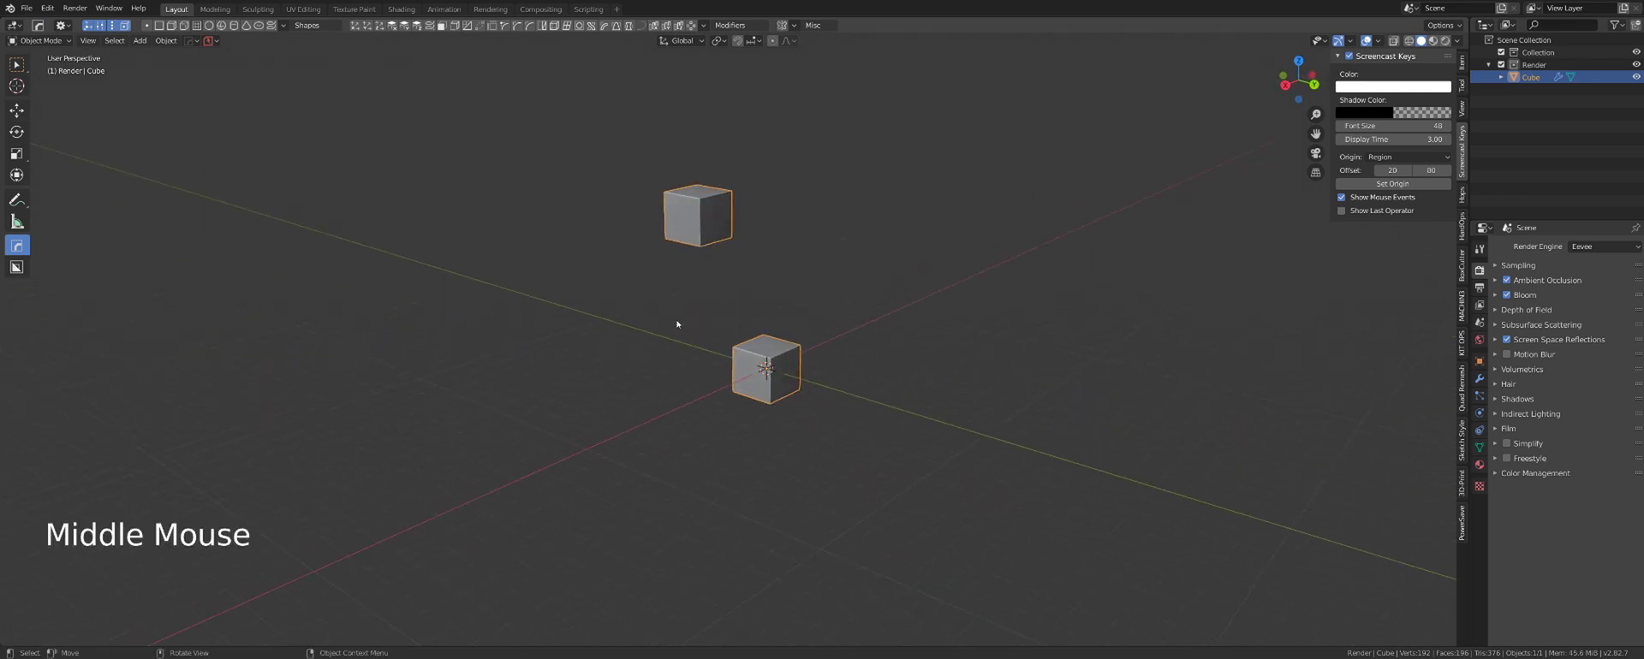
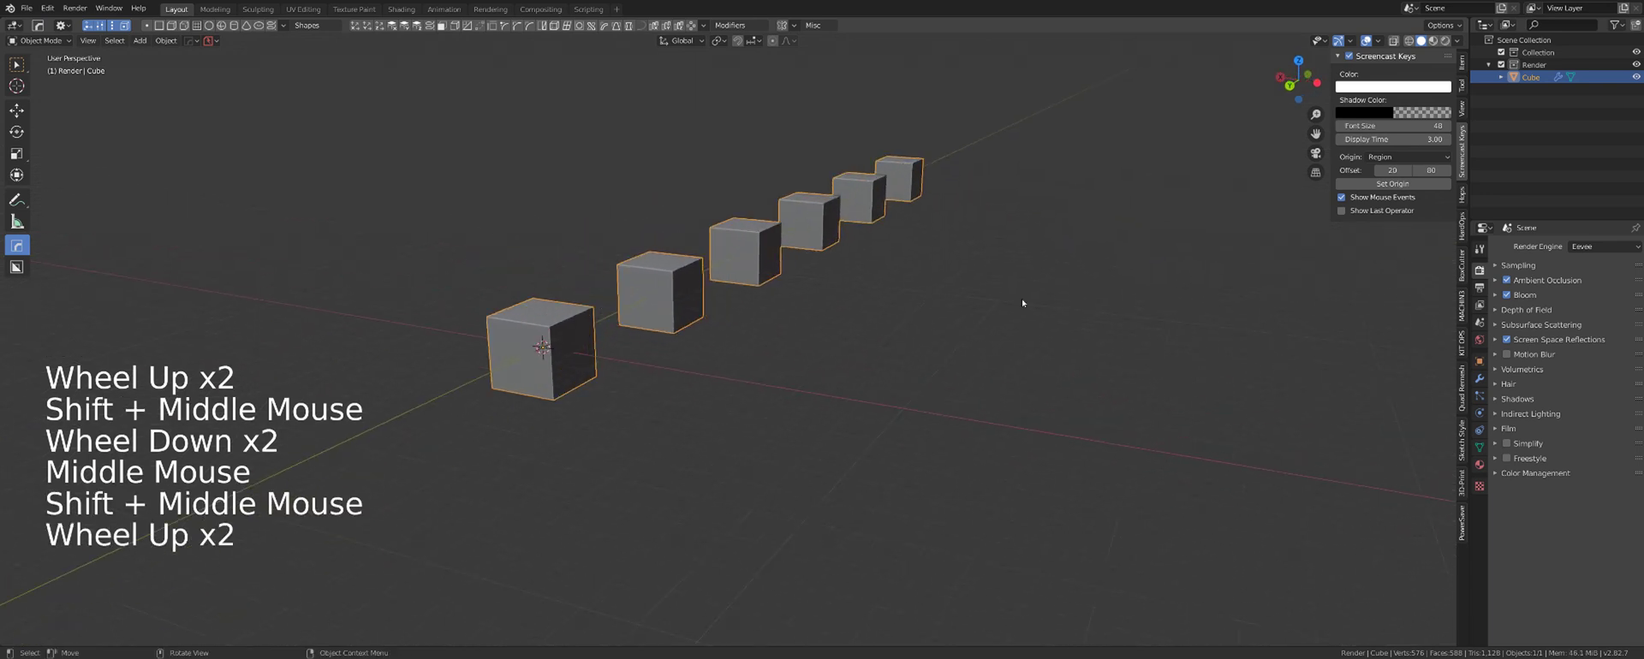
Step: Extend the array to a row of six cubes and add Array001 duplicating it into two offset rows
scroll(down, 3)
scroll(down, 3)
middle_click(846, 381)
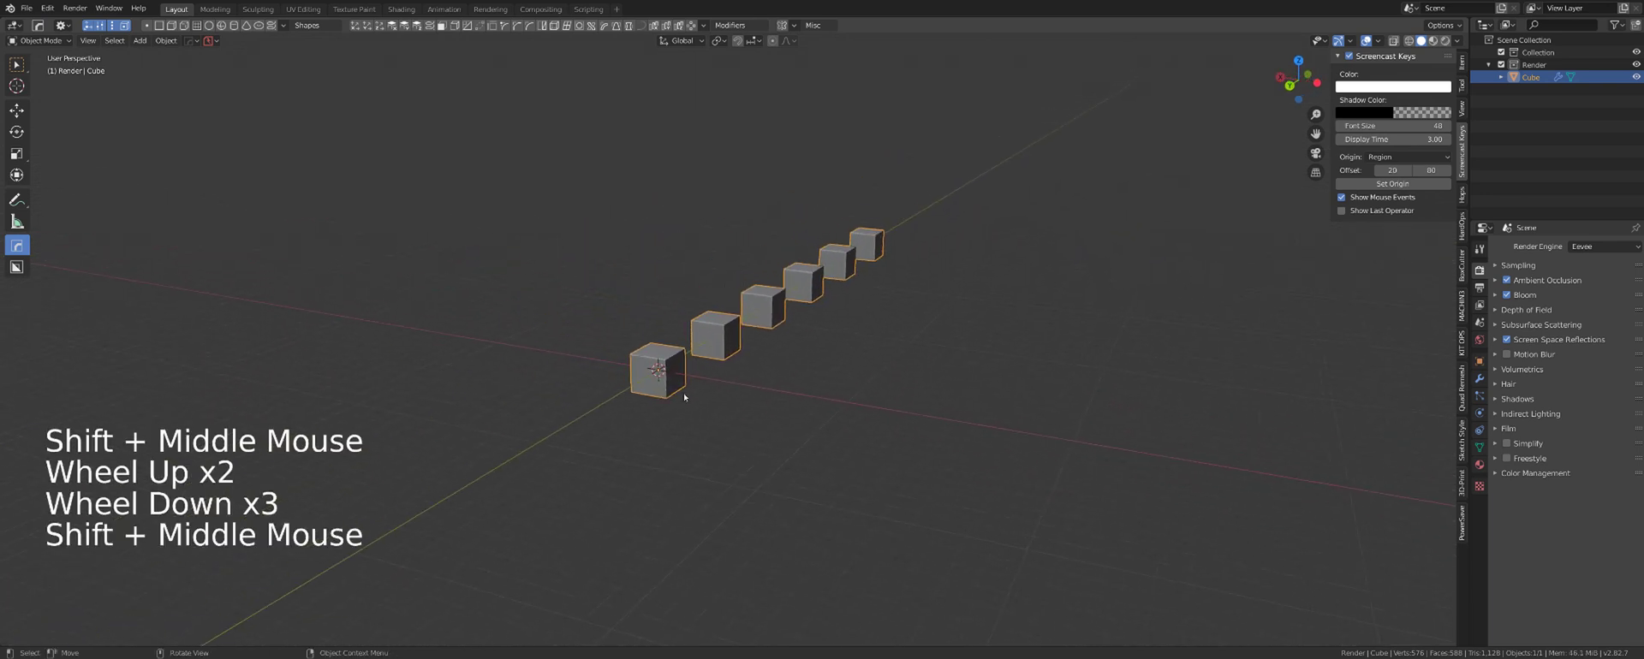
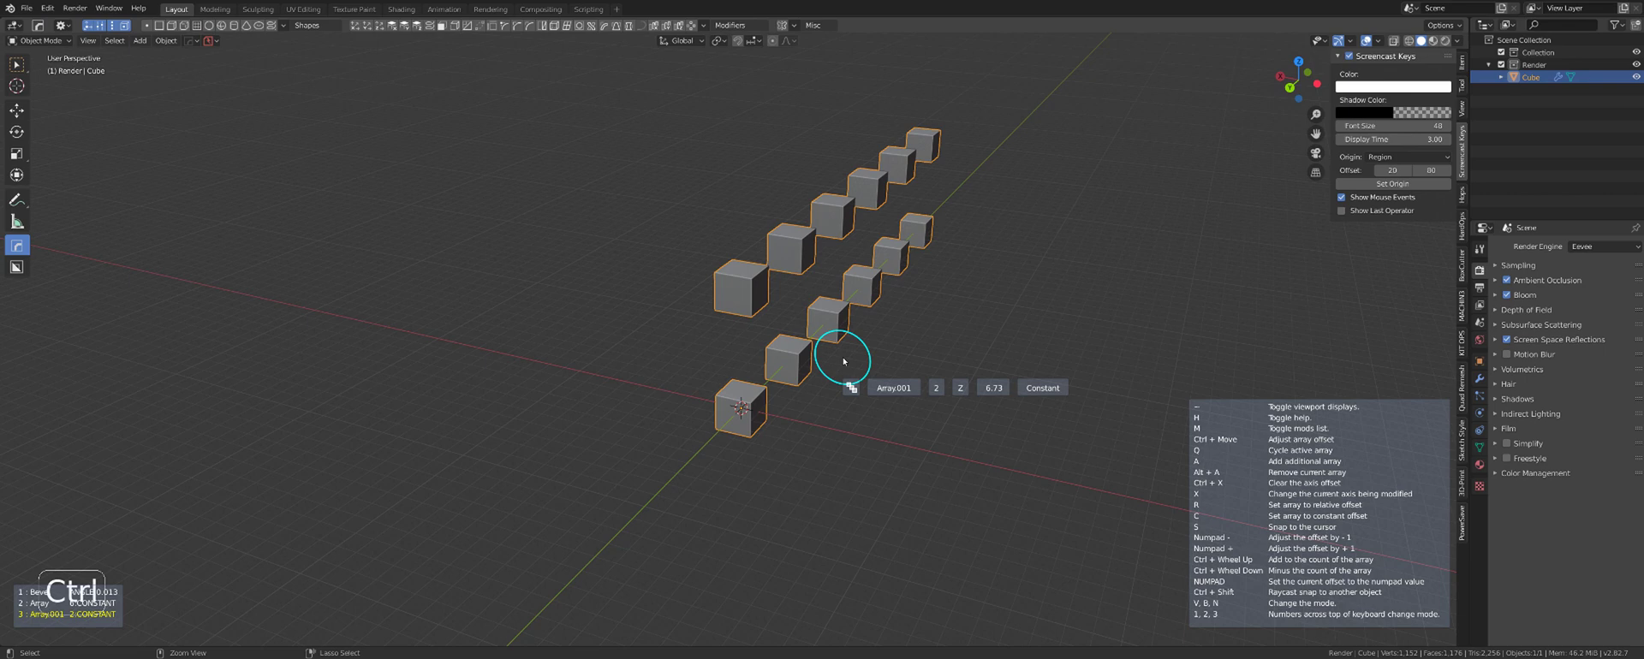
middle_click(850, 347)
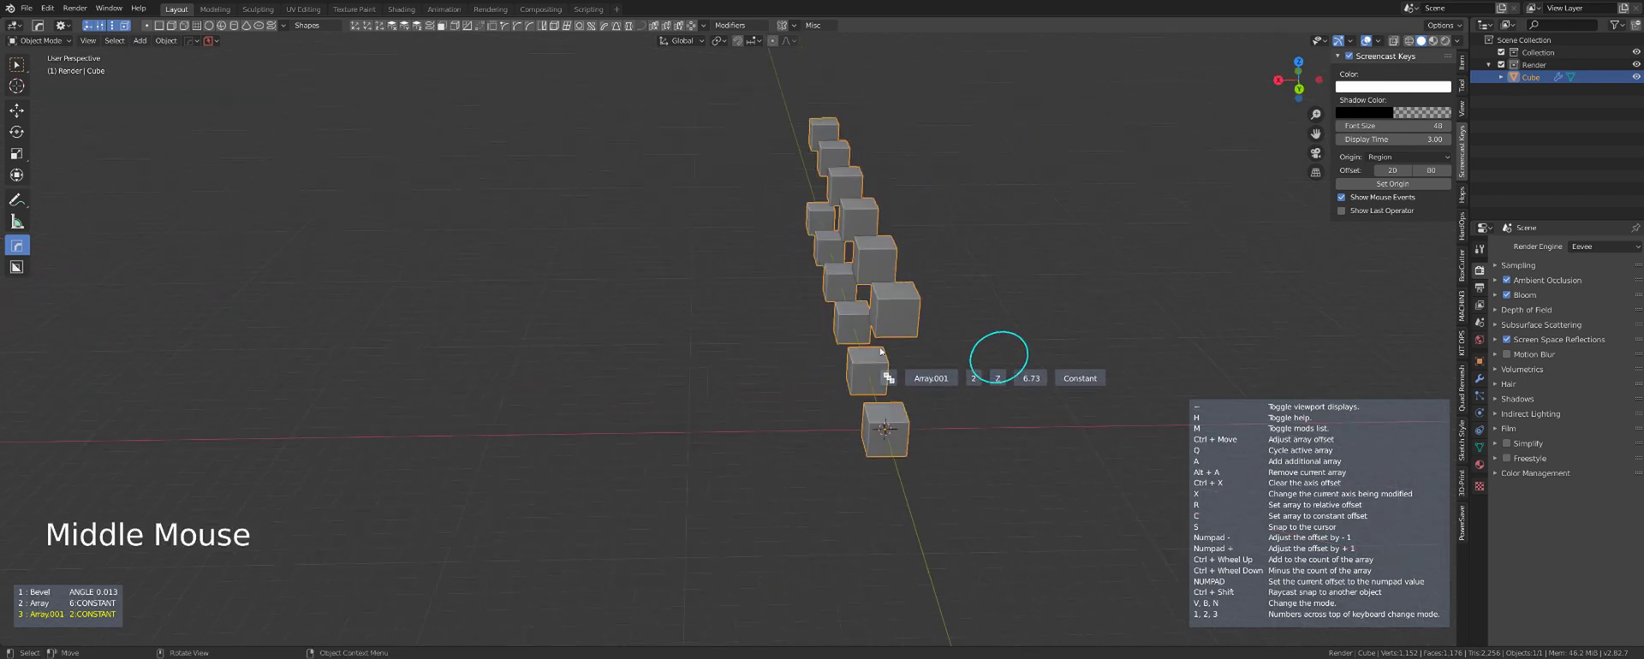
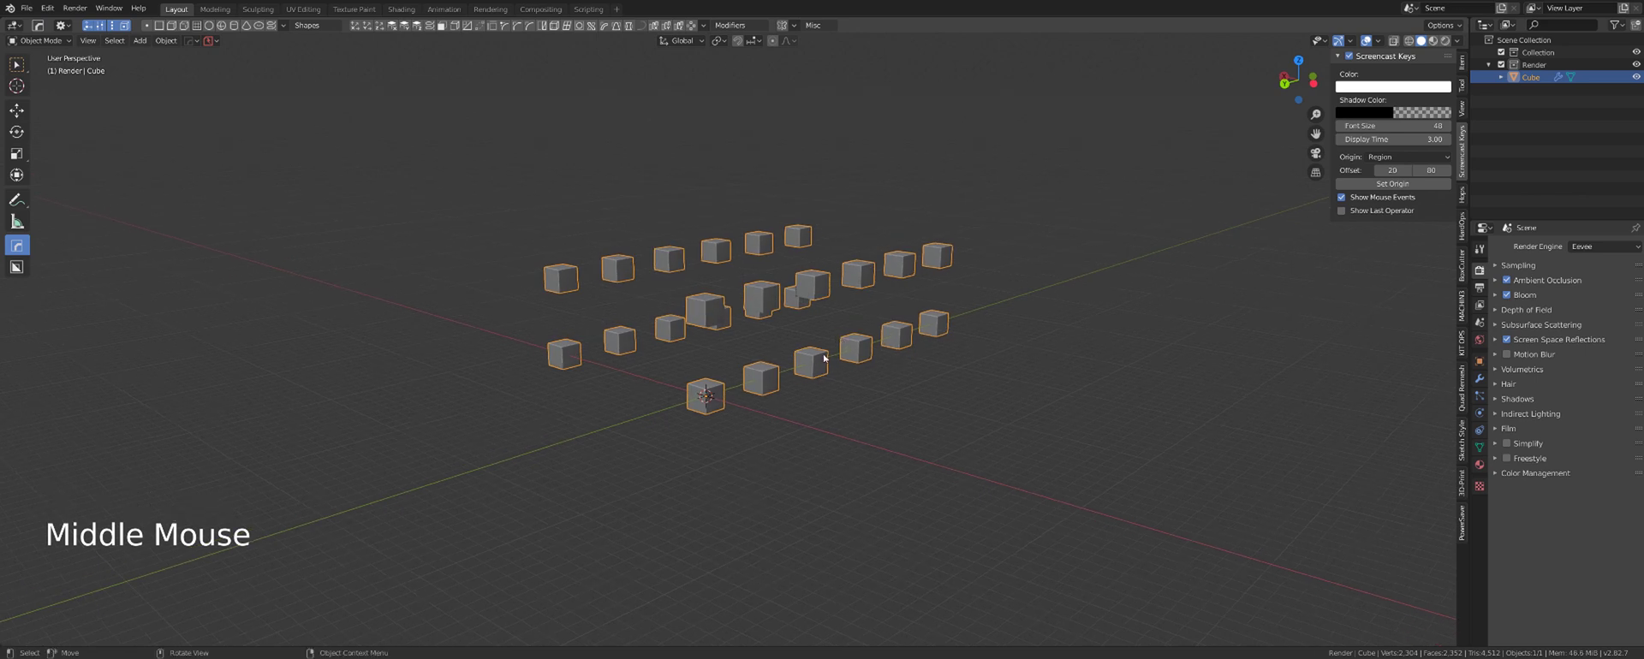
Step: Run Array (ST3) in radial mode and adjust displacement so cube copies form an evenly spaced circle
key(q)
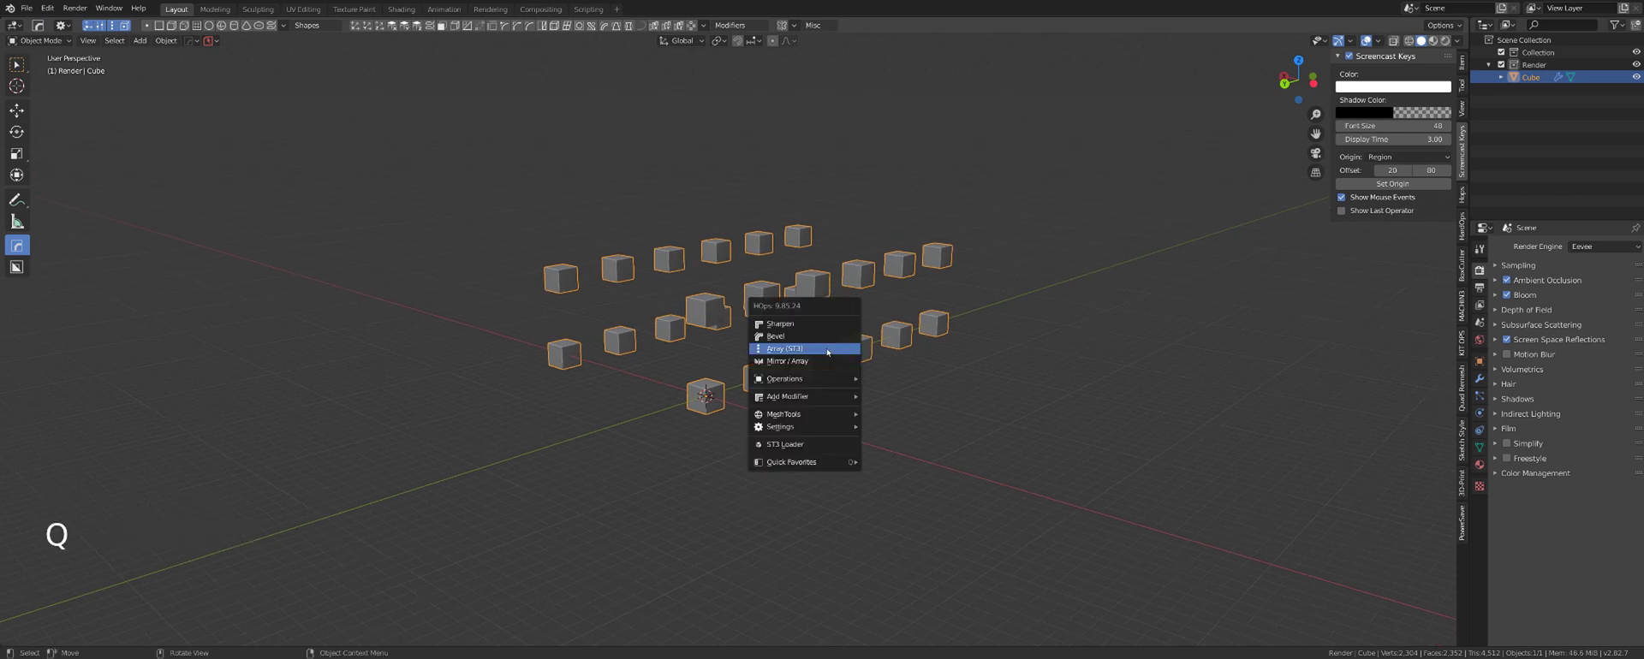
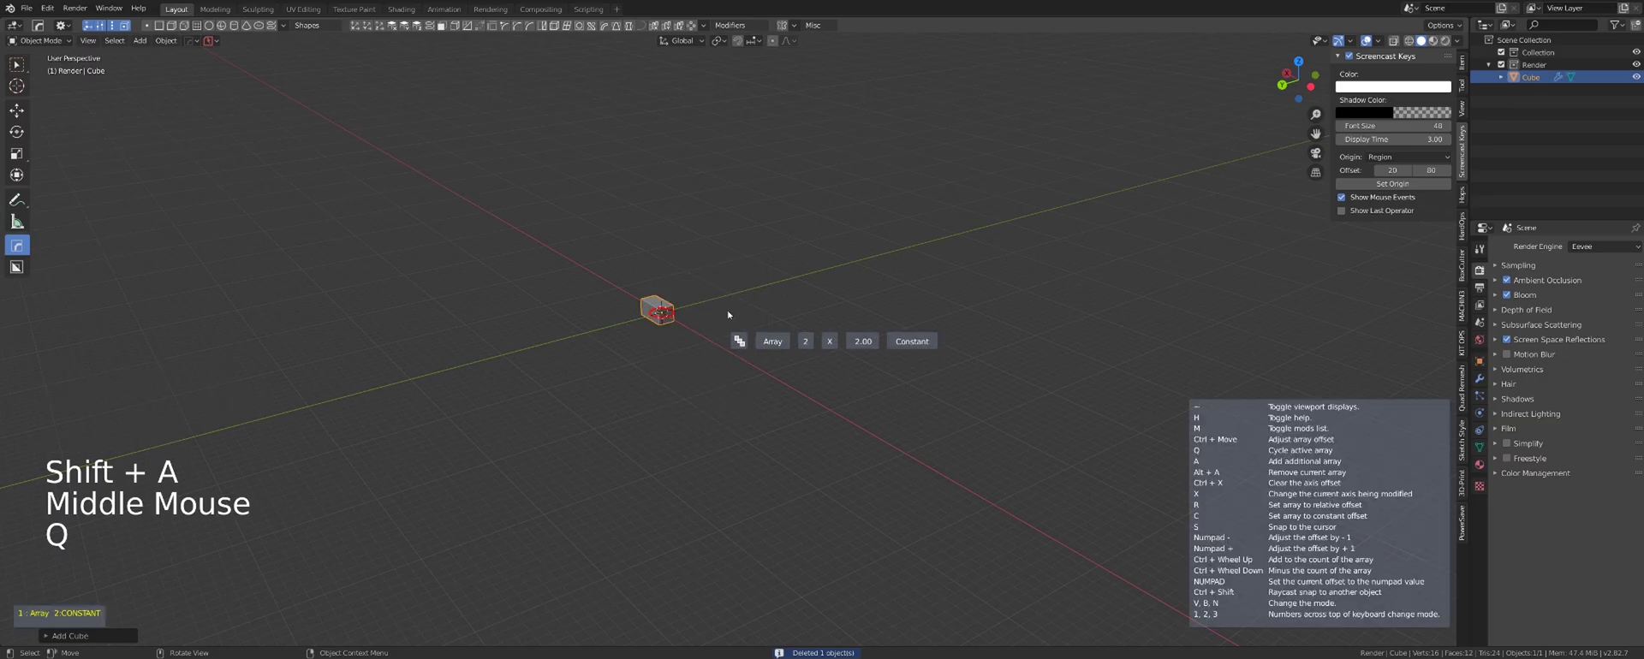
middle_click(760, 367)
middle_click(722, 377)
scroll(up, 3)
middle_click(733, 386)
middle_click(750, 368)
scroll(up, 3)
middle_click(758, 316)
scroll(up, 3)
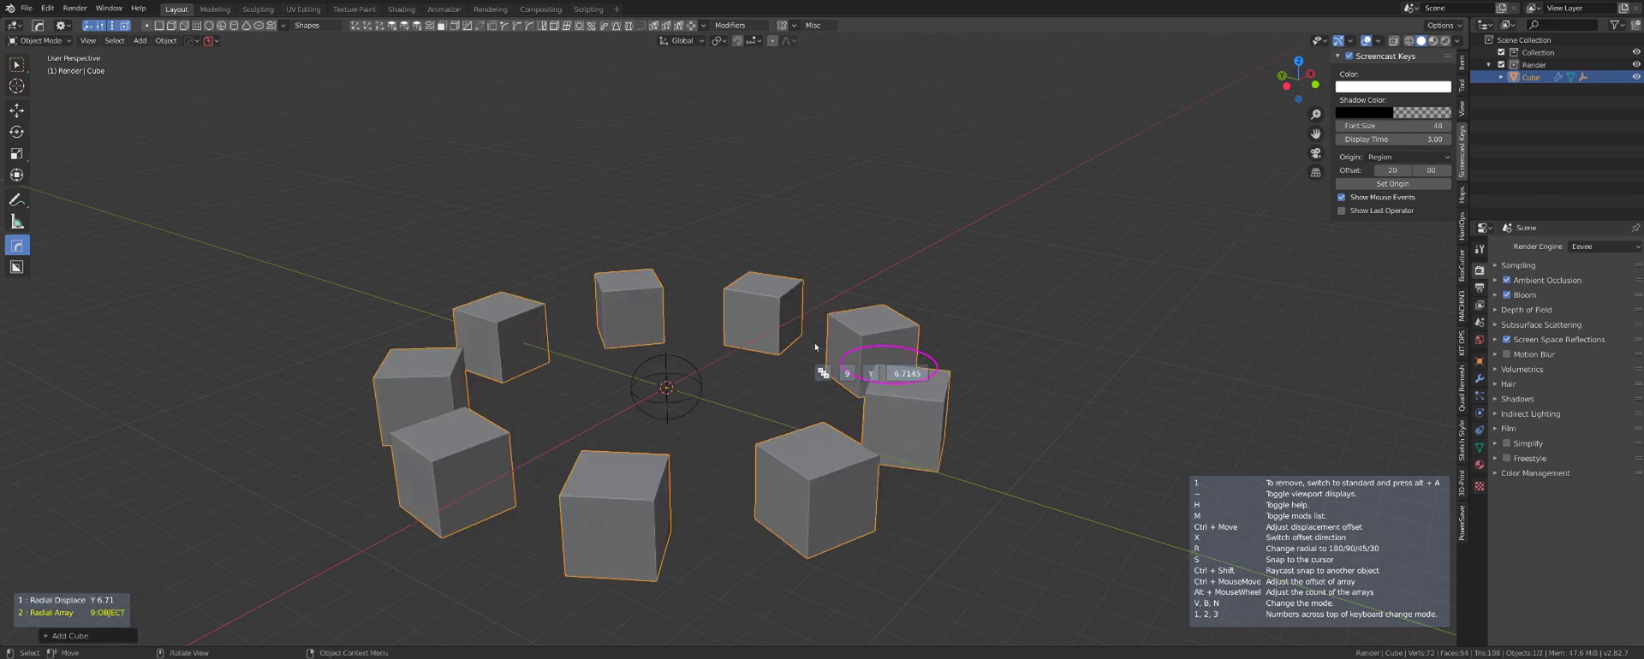
Step: Test the weld and linear options on the radial ST3 array of rings
scroll(down, 3)
scroll(up, 3)
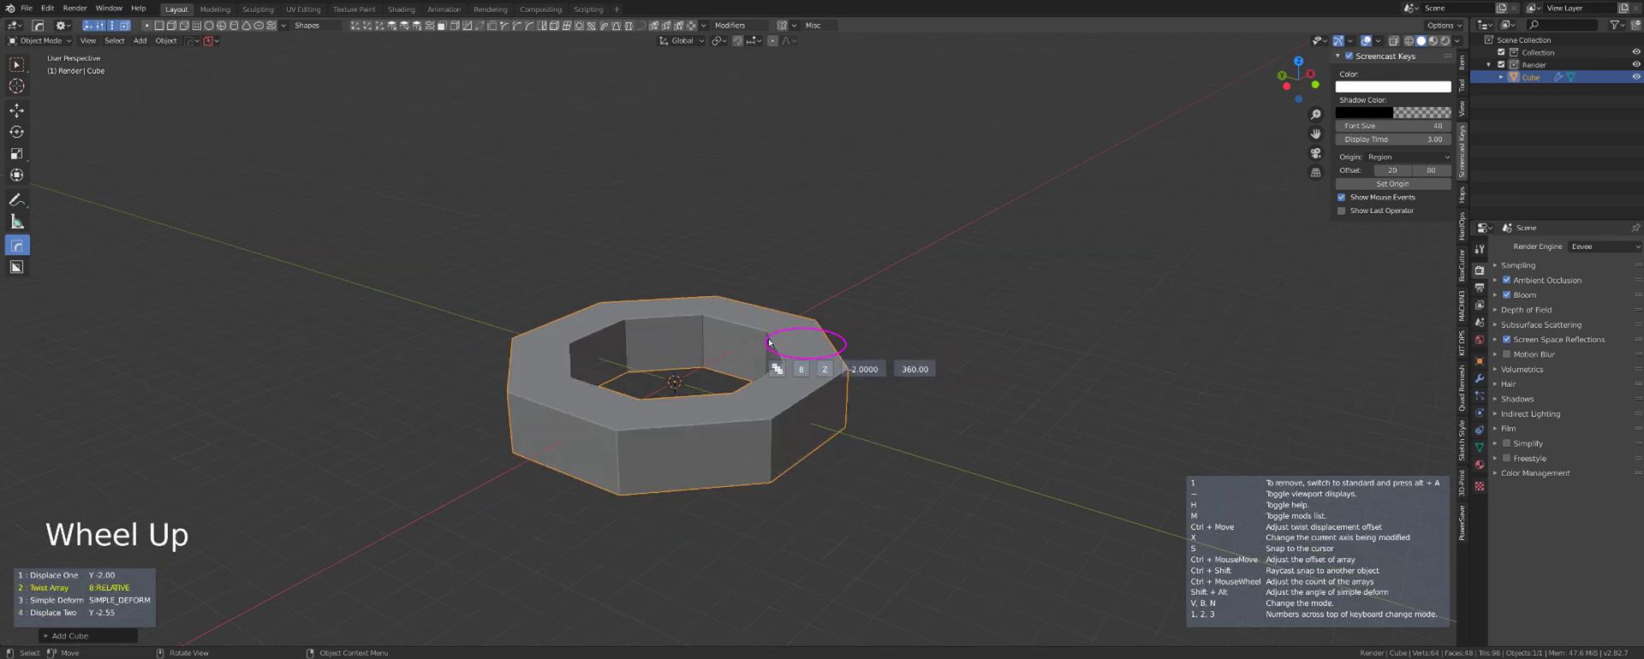
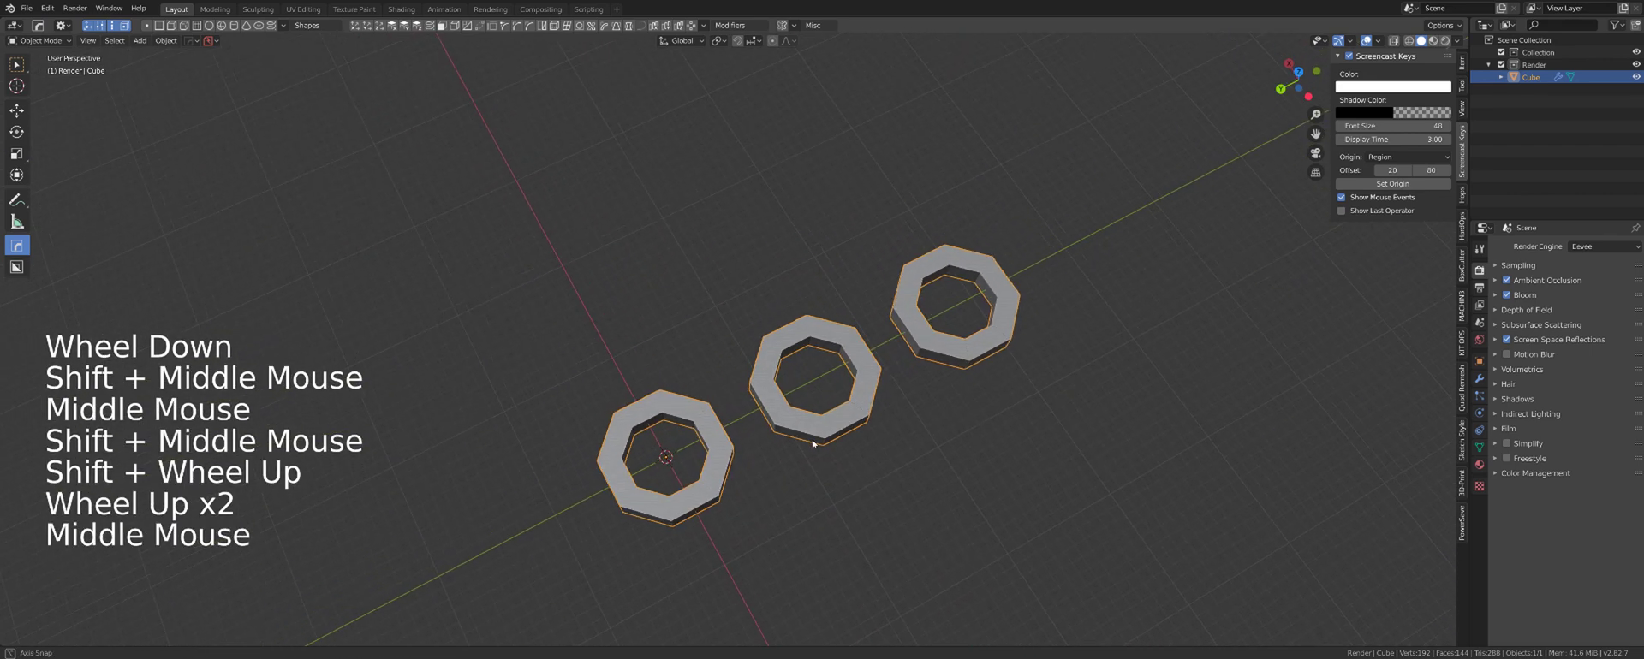
middle_click(777, 395)
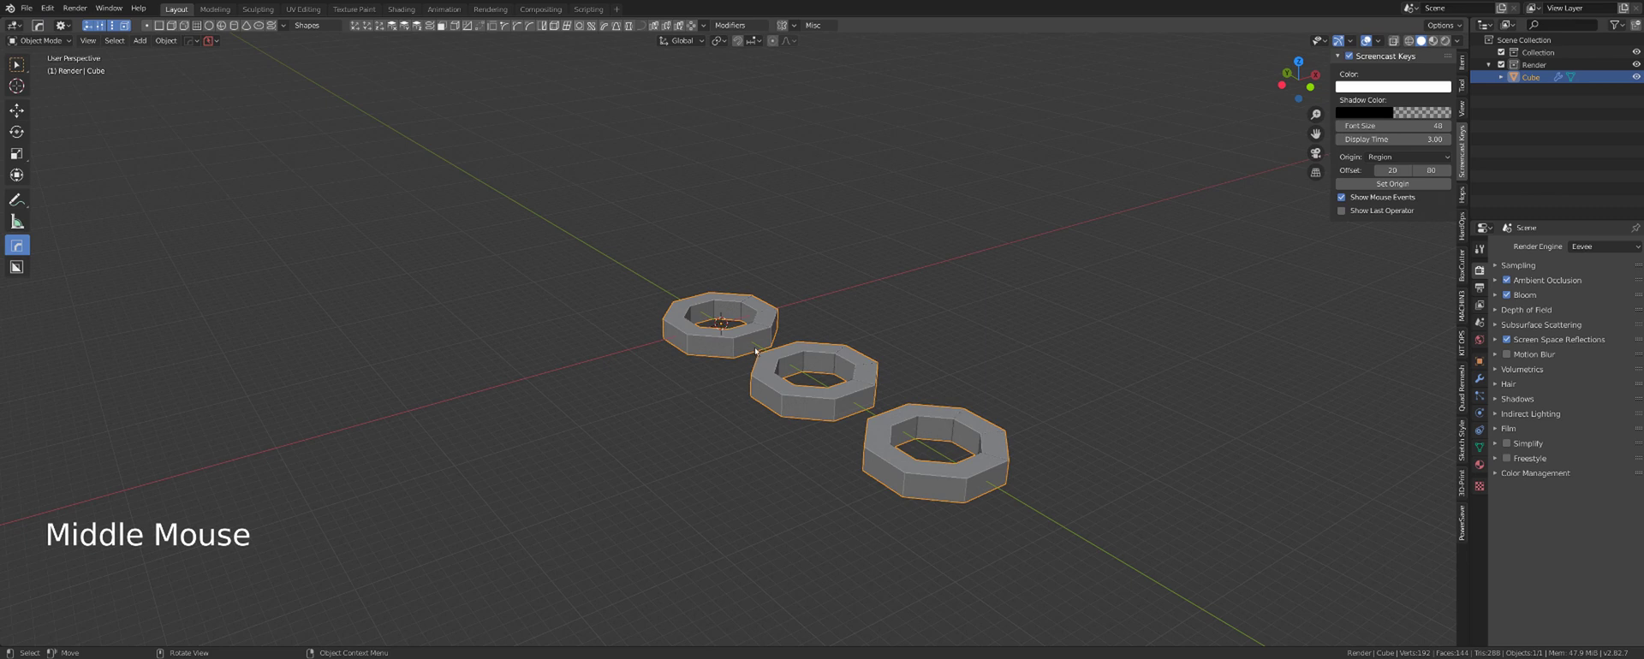
scroll(up, 3)
scroll(up, 3)
middle_click(826, 334)
Step: Delete the arrayed rings and add a fresh plain cube in their place
key(x)
middle_click(774, 372)
scroll(up, 3)
scroll(down, 3)
key(shift+a)
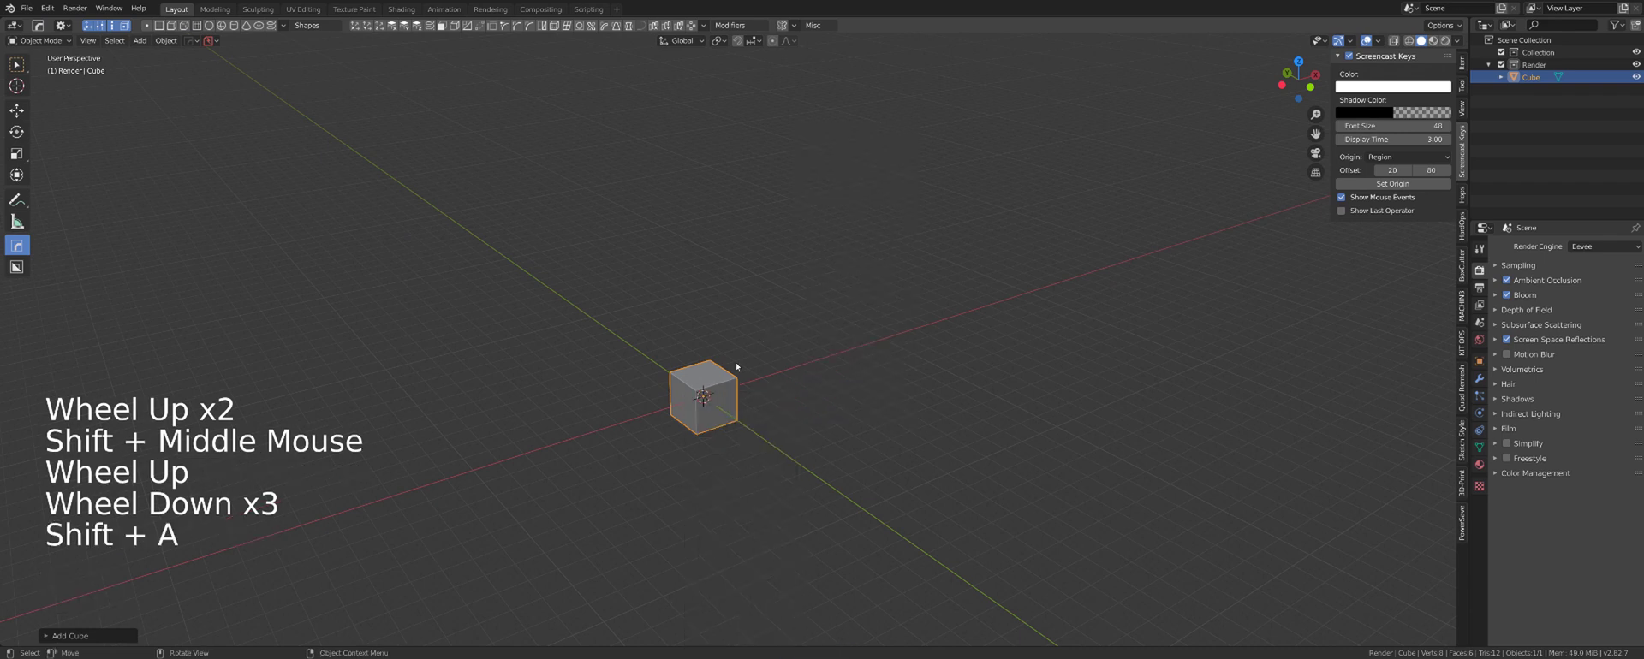
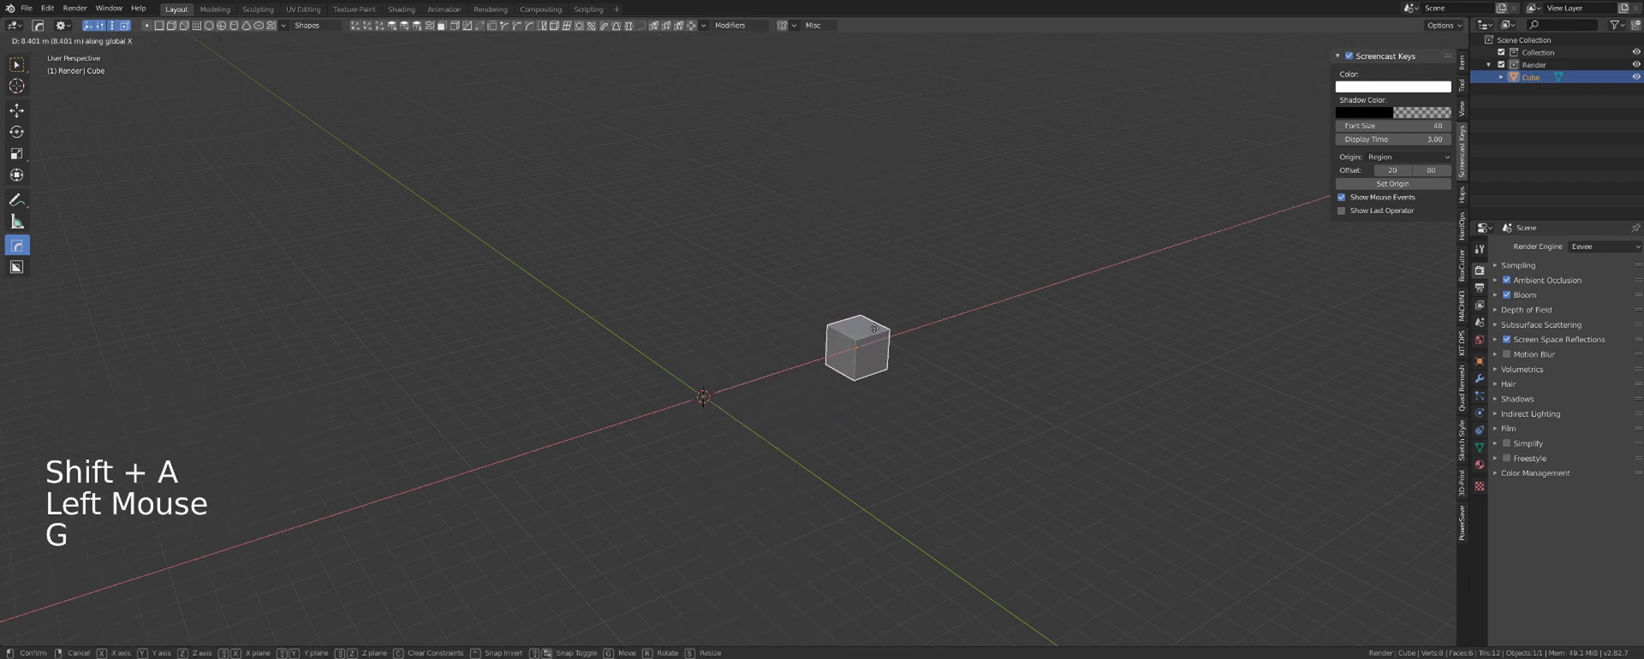
Step: Scale the first cube up large and add a second small cube at the origin
key(s)
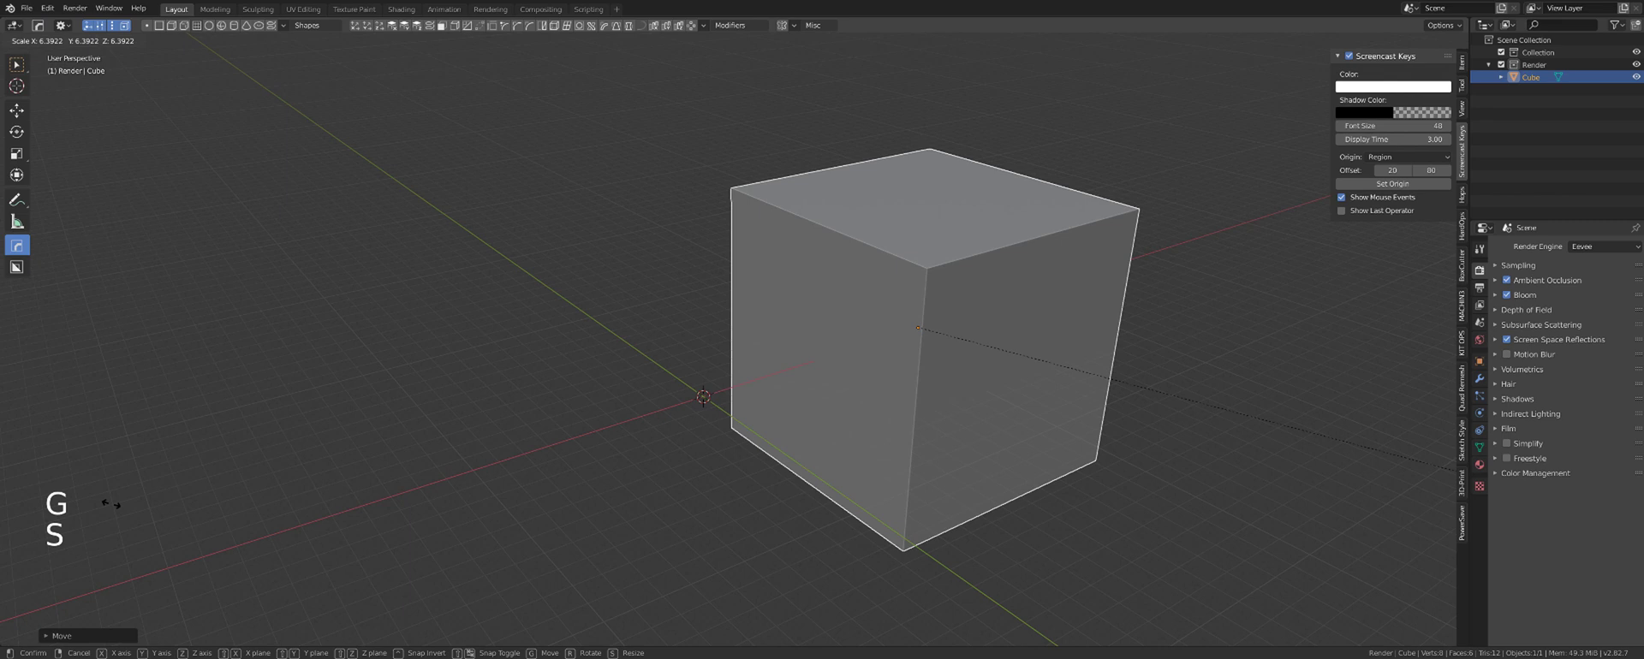
key(g)
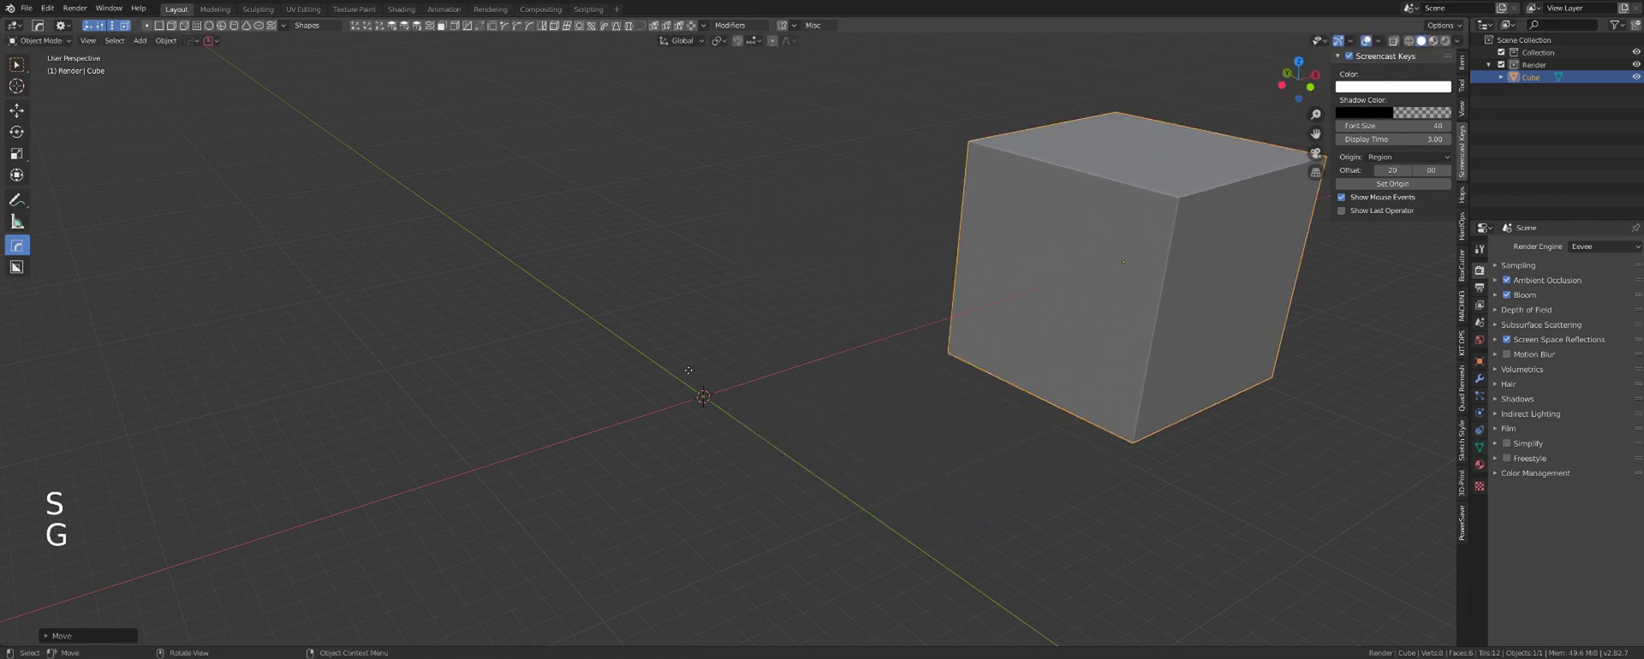
key(shift+a)
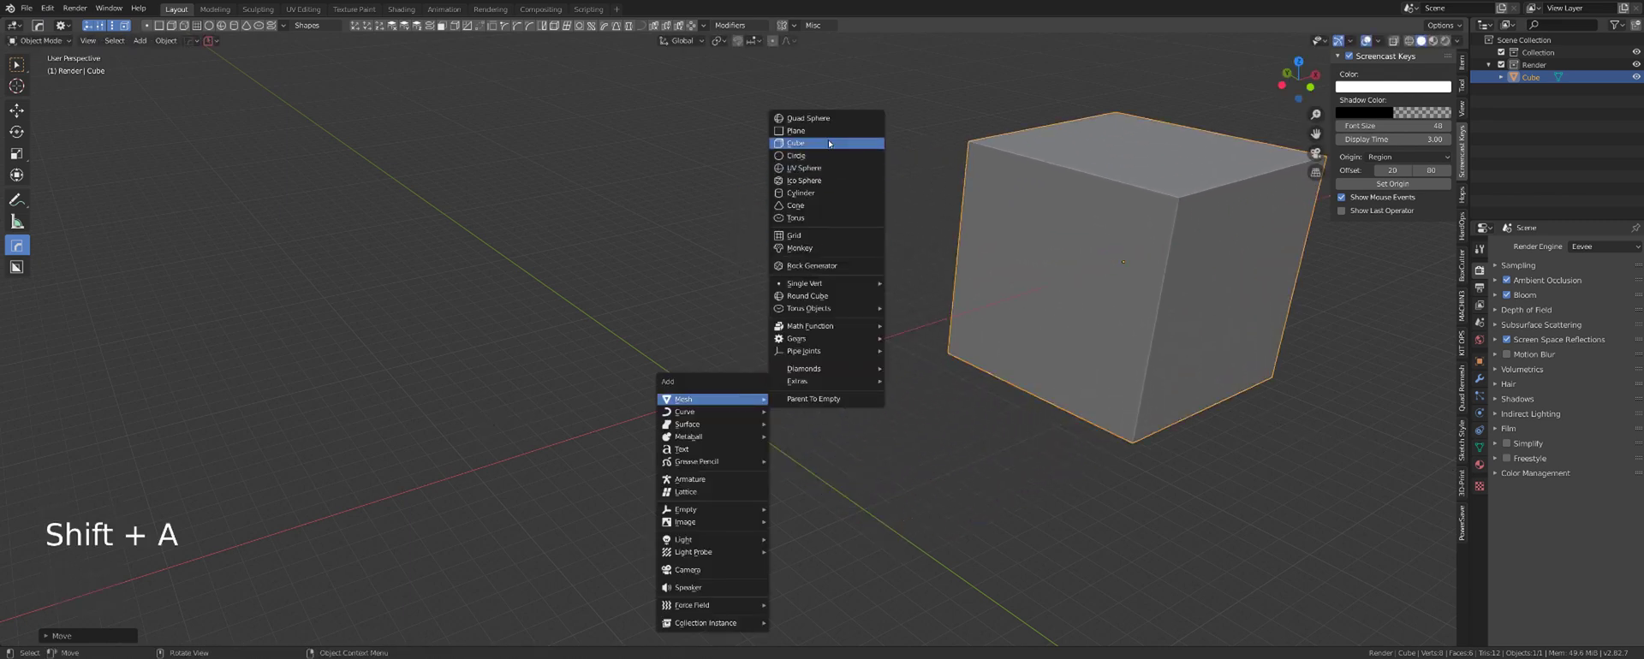
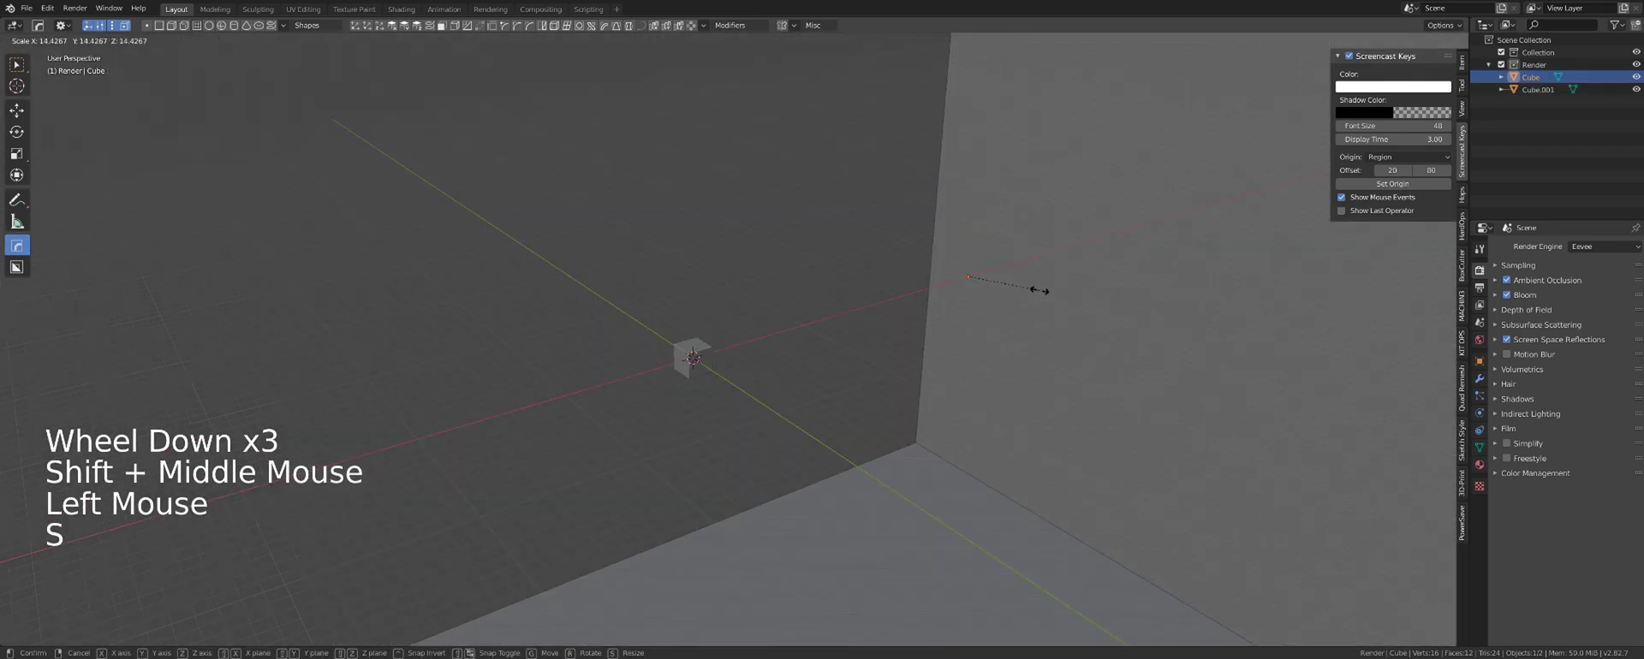
scroll(down, 3)
key(s)
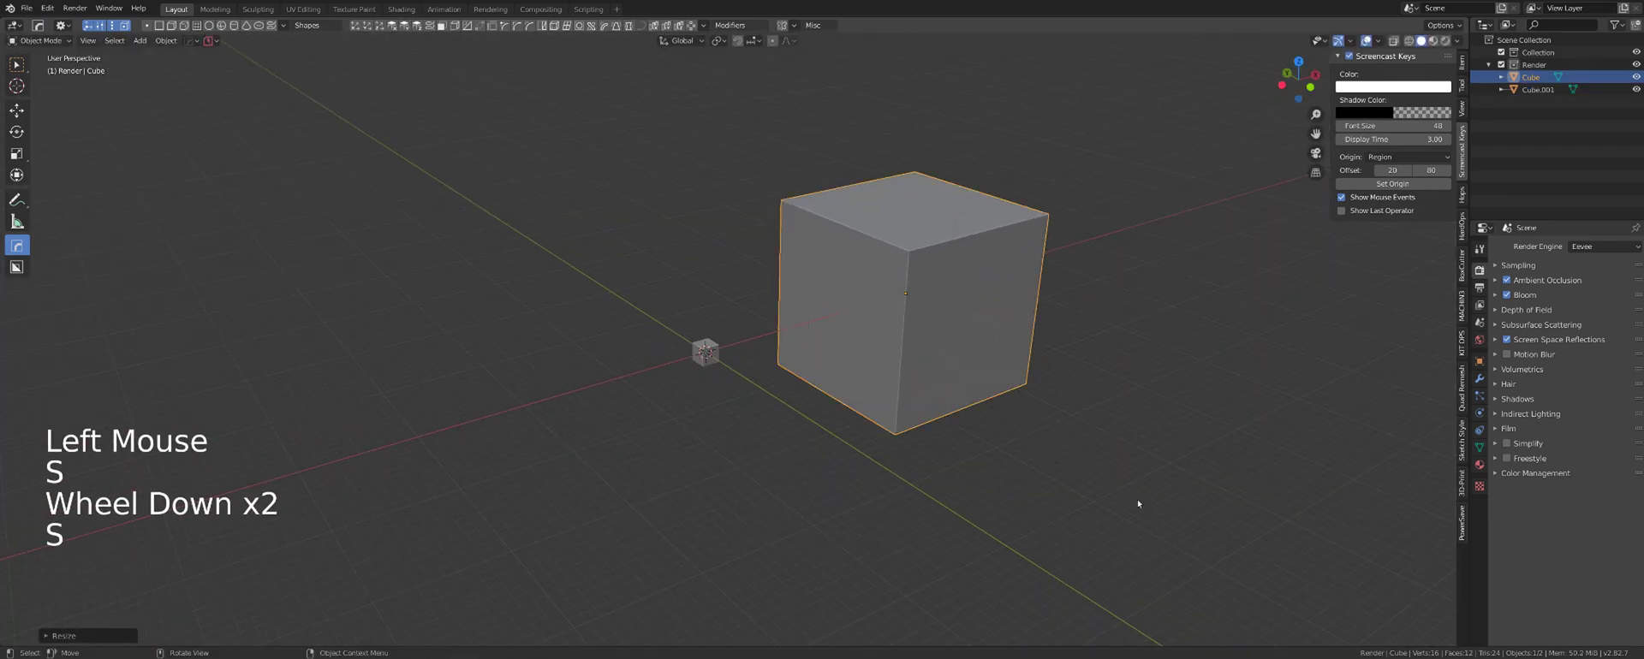
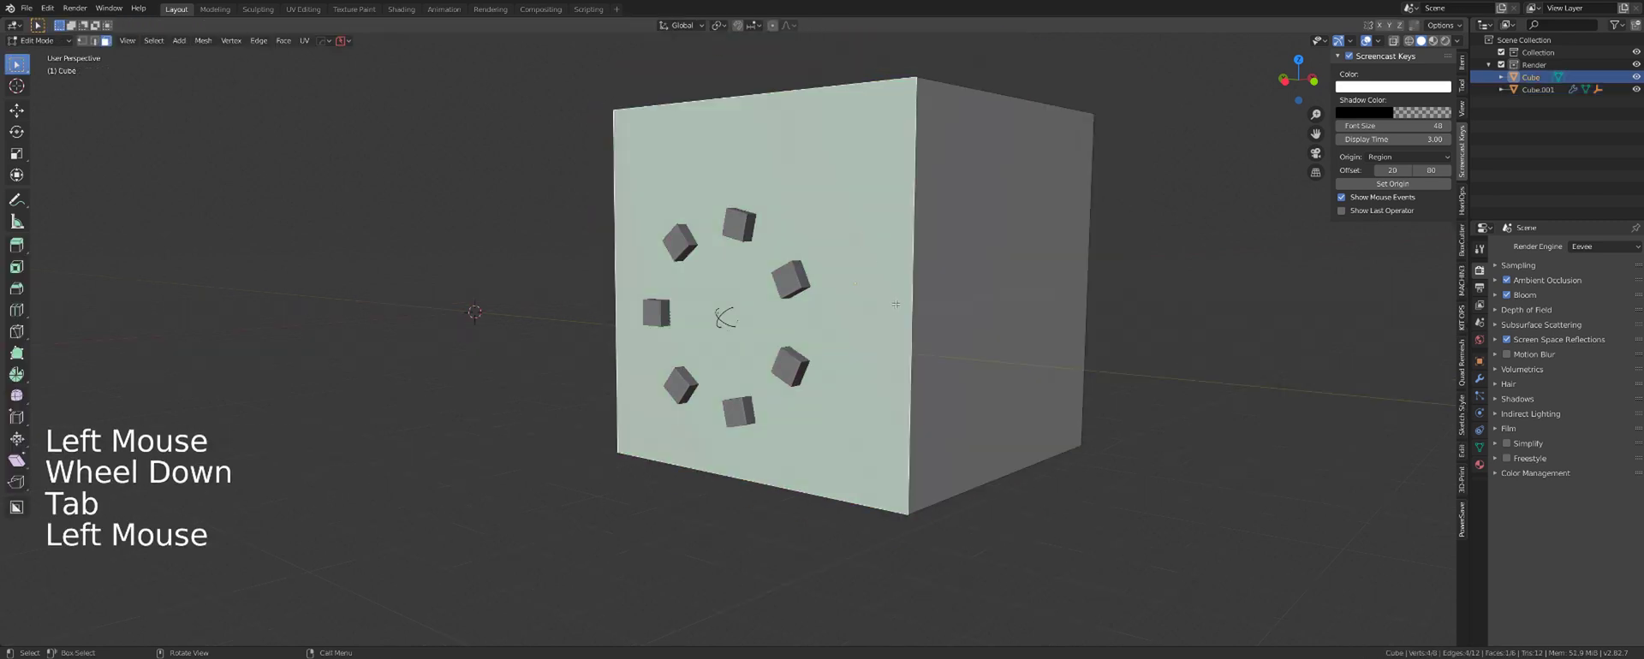
Step: Snap the 3D cursor to the big cube's front face and start a radial ST3 array on the small cubes
key(shift+s)
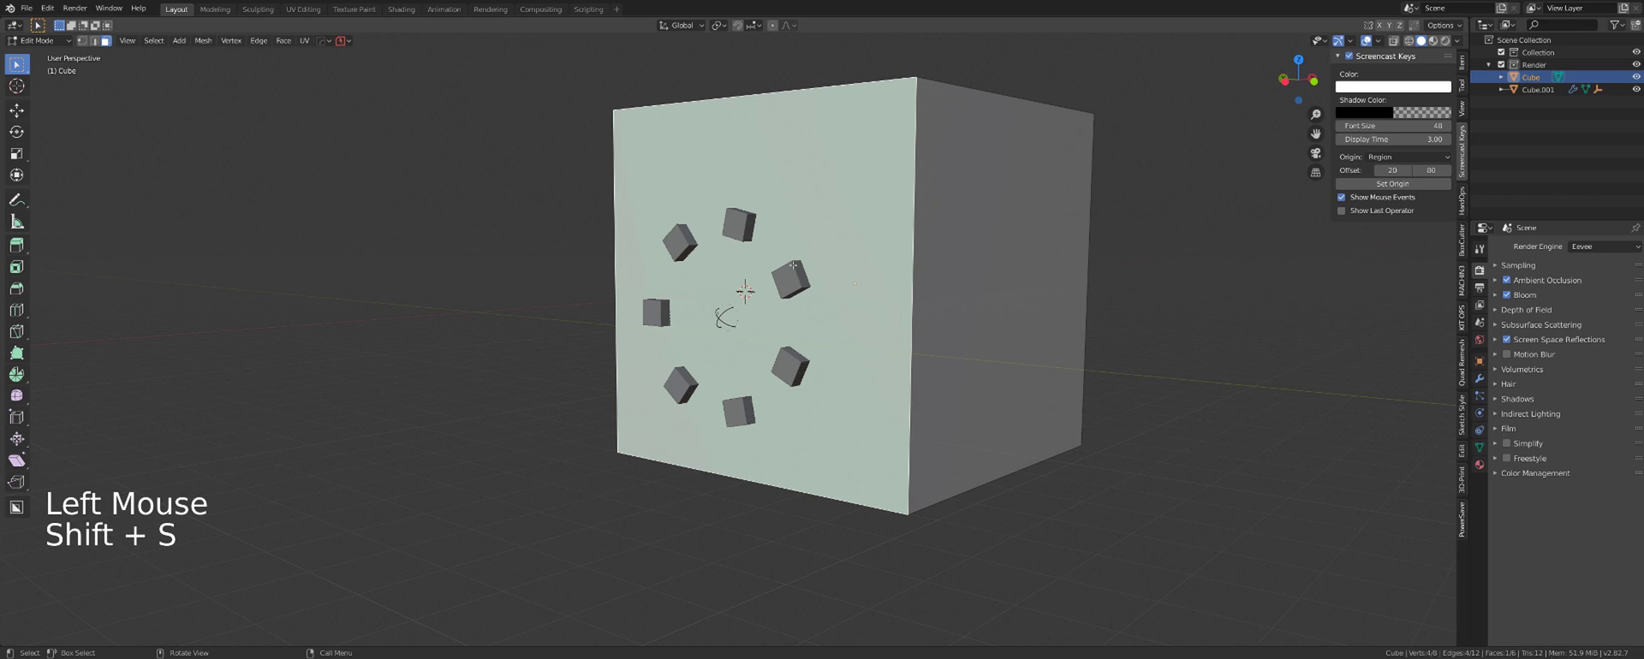
key(shift+s)
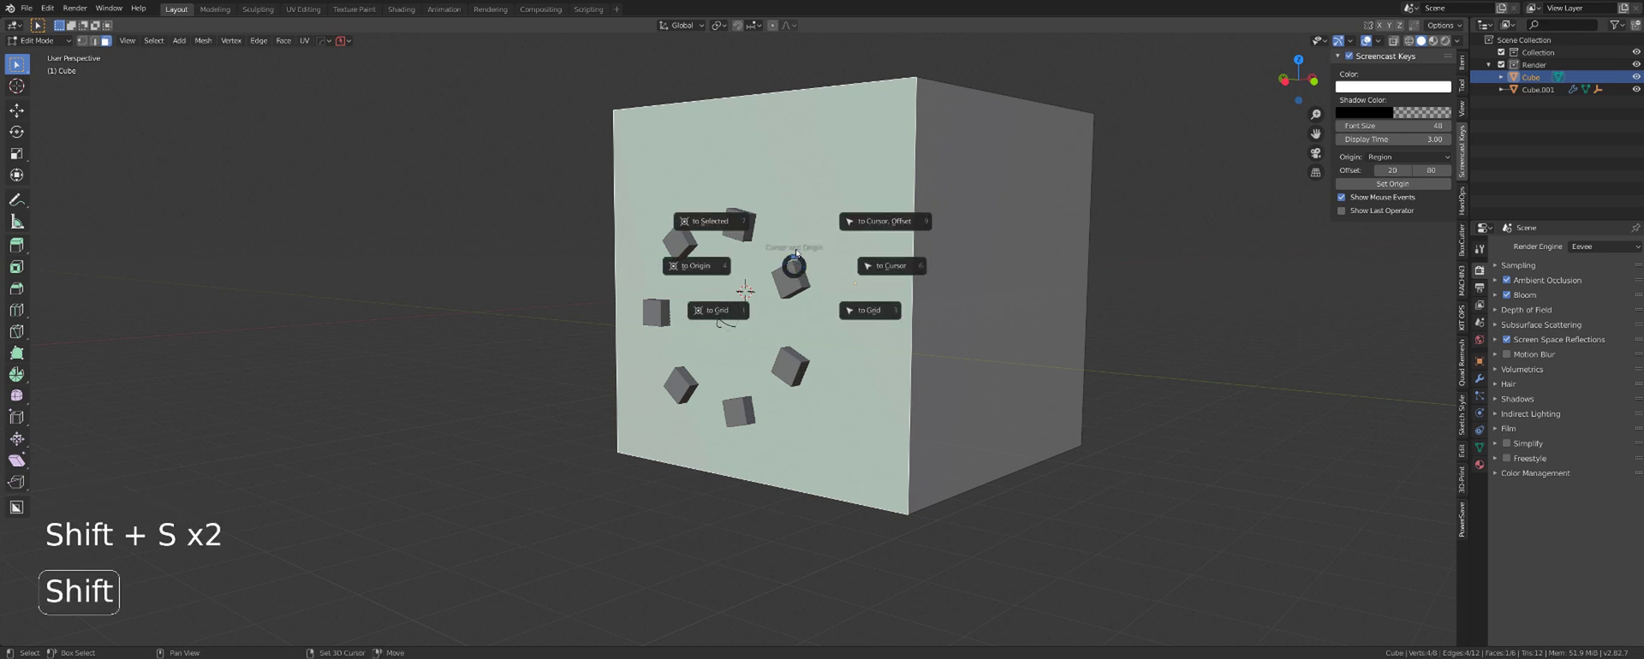
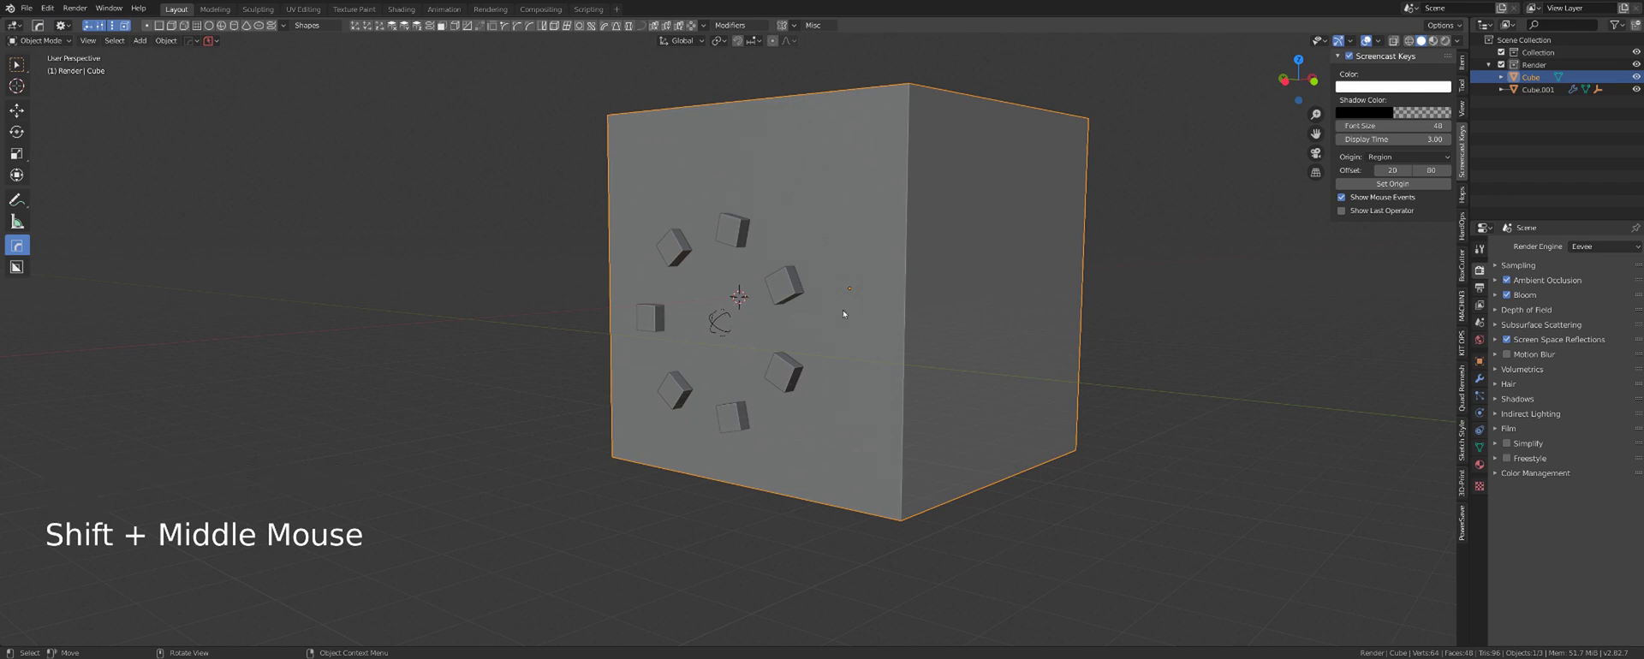
click(798, 287)
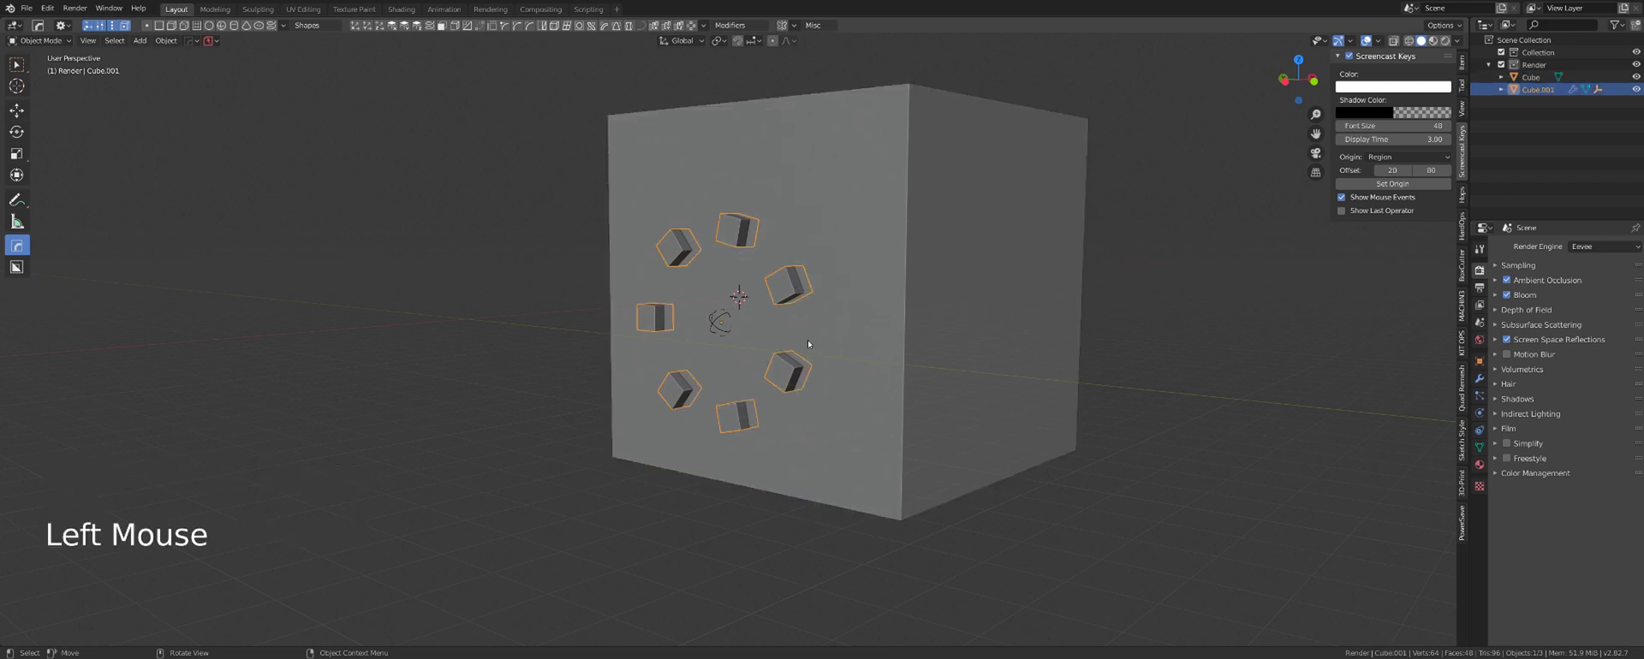
key(q)
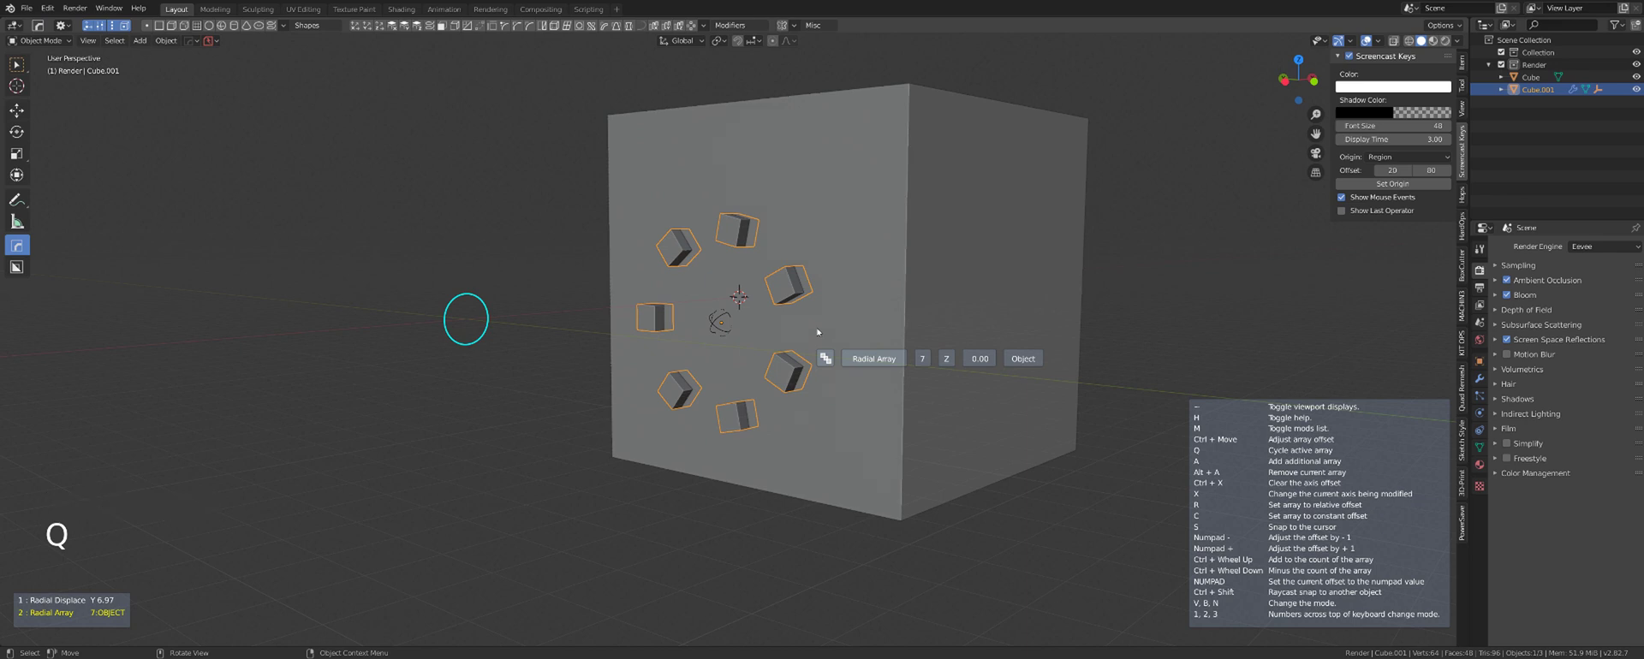
Step: Recentre the ring of seven cubes on the face centre and adjust its displacement
middle_click(814, 319)
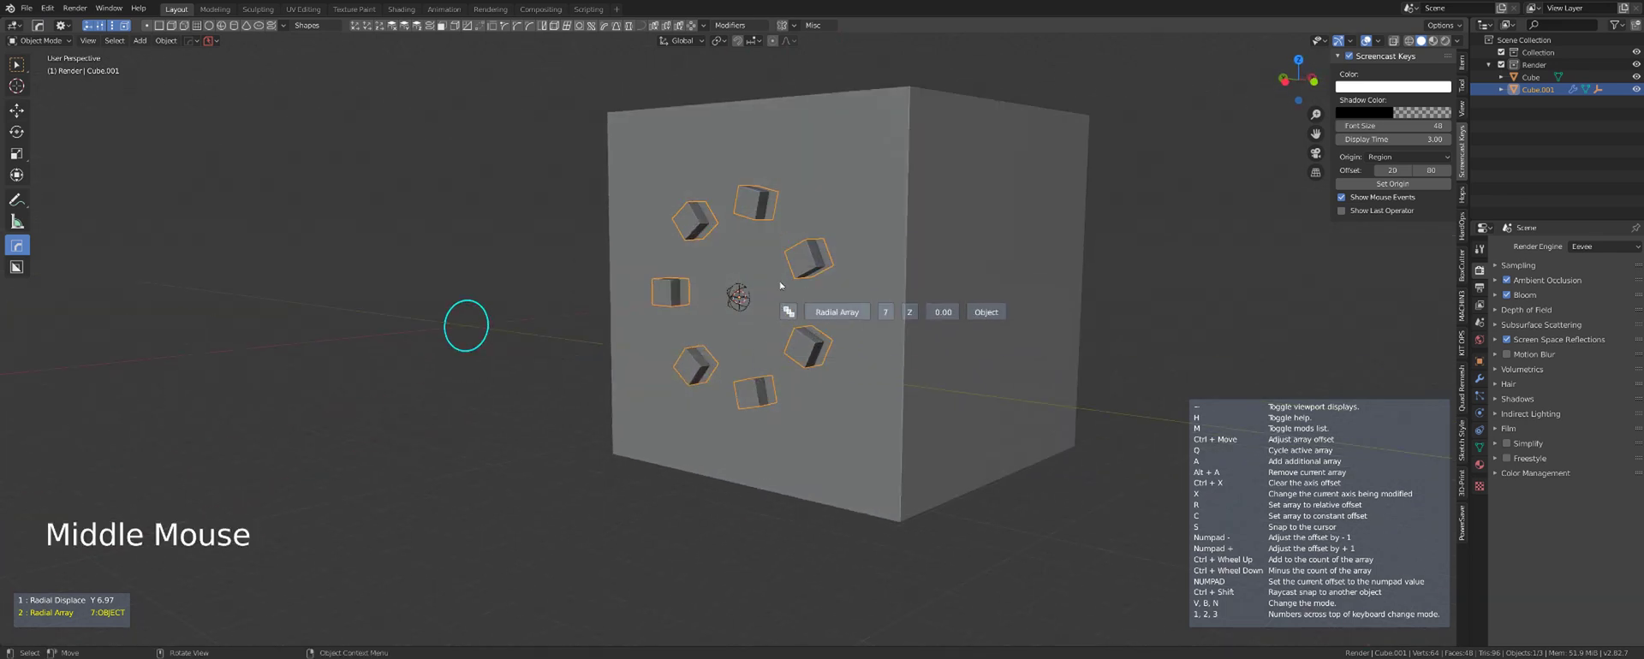
scroll(up, 3)
scroll(down, 3)
scroll(down, 3)
scroll(down, 3)
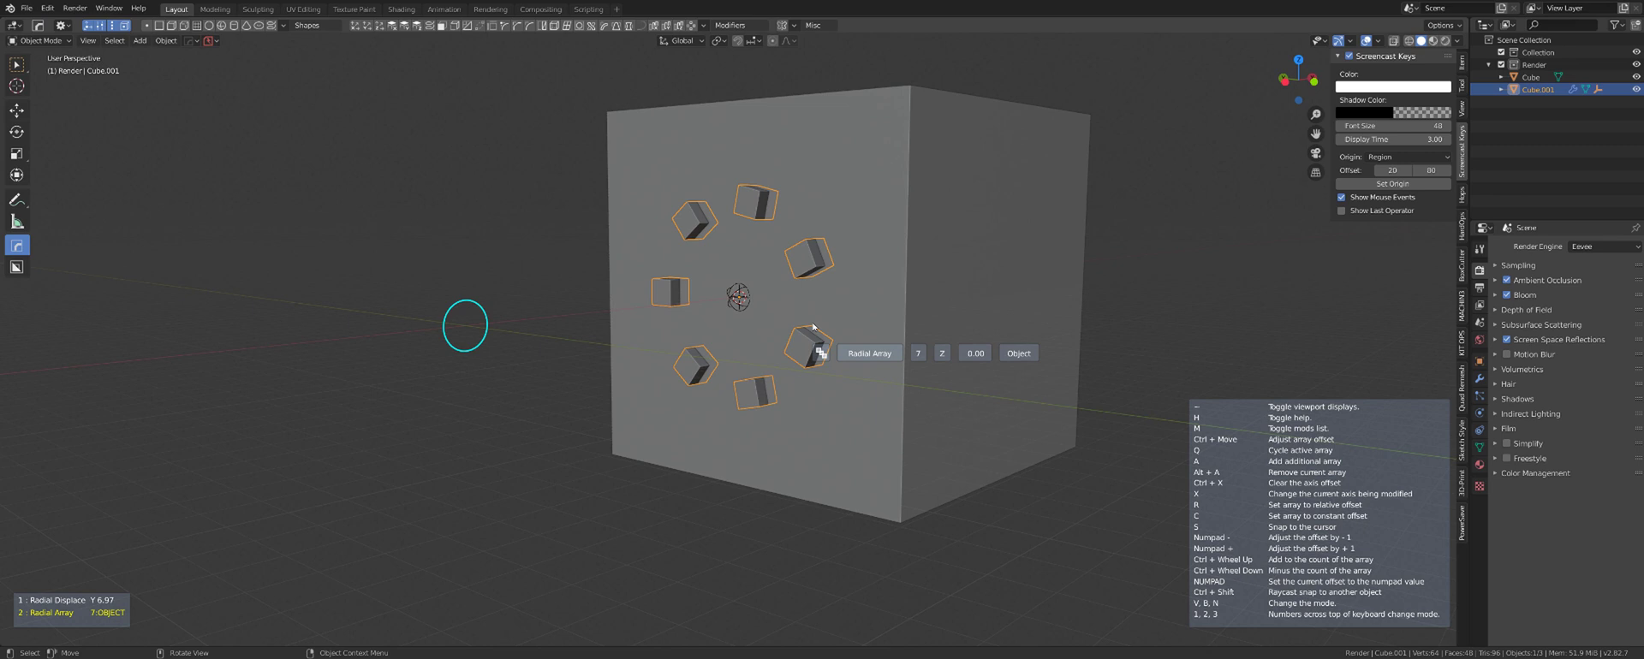
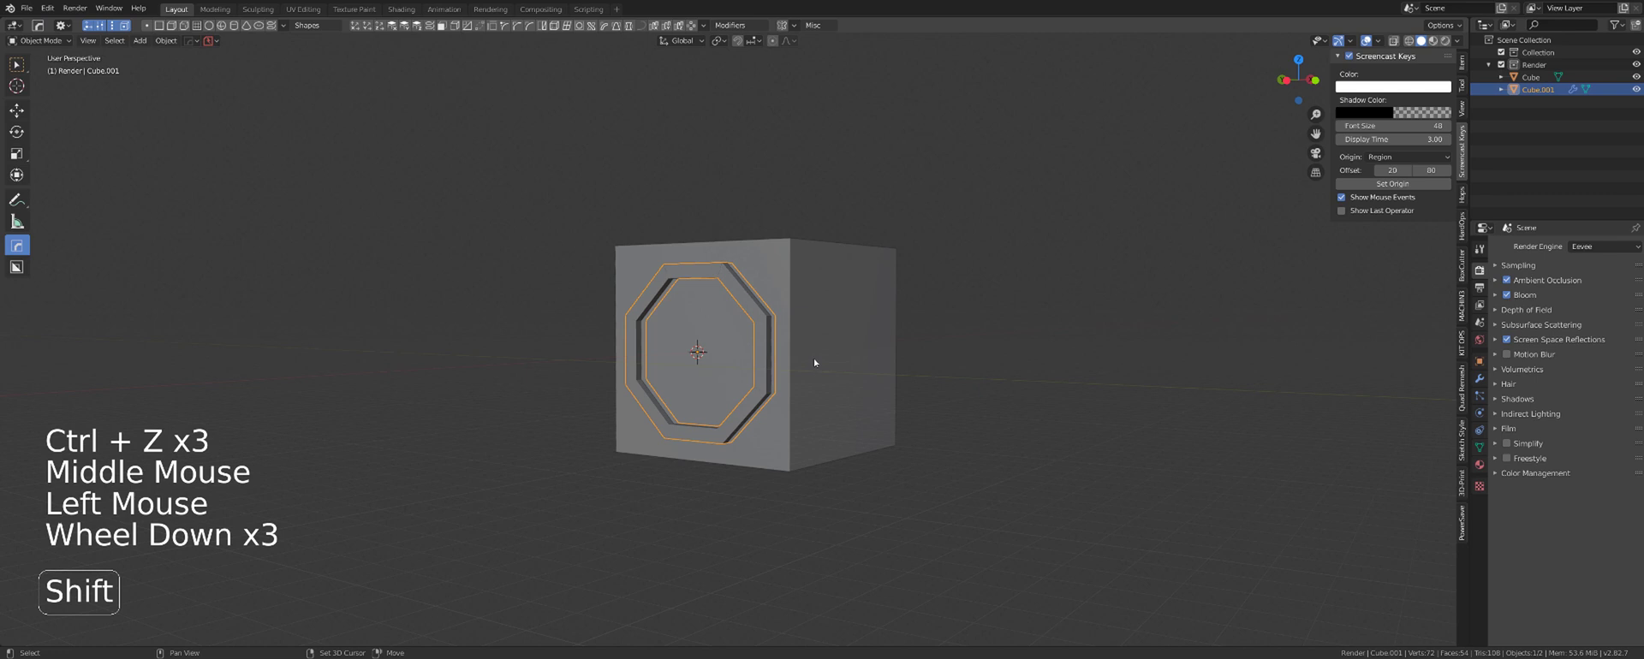
Step: Duplicate the octagonal cutter ring with Shift+D and set the copy beside the cube
key(shift+d)
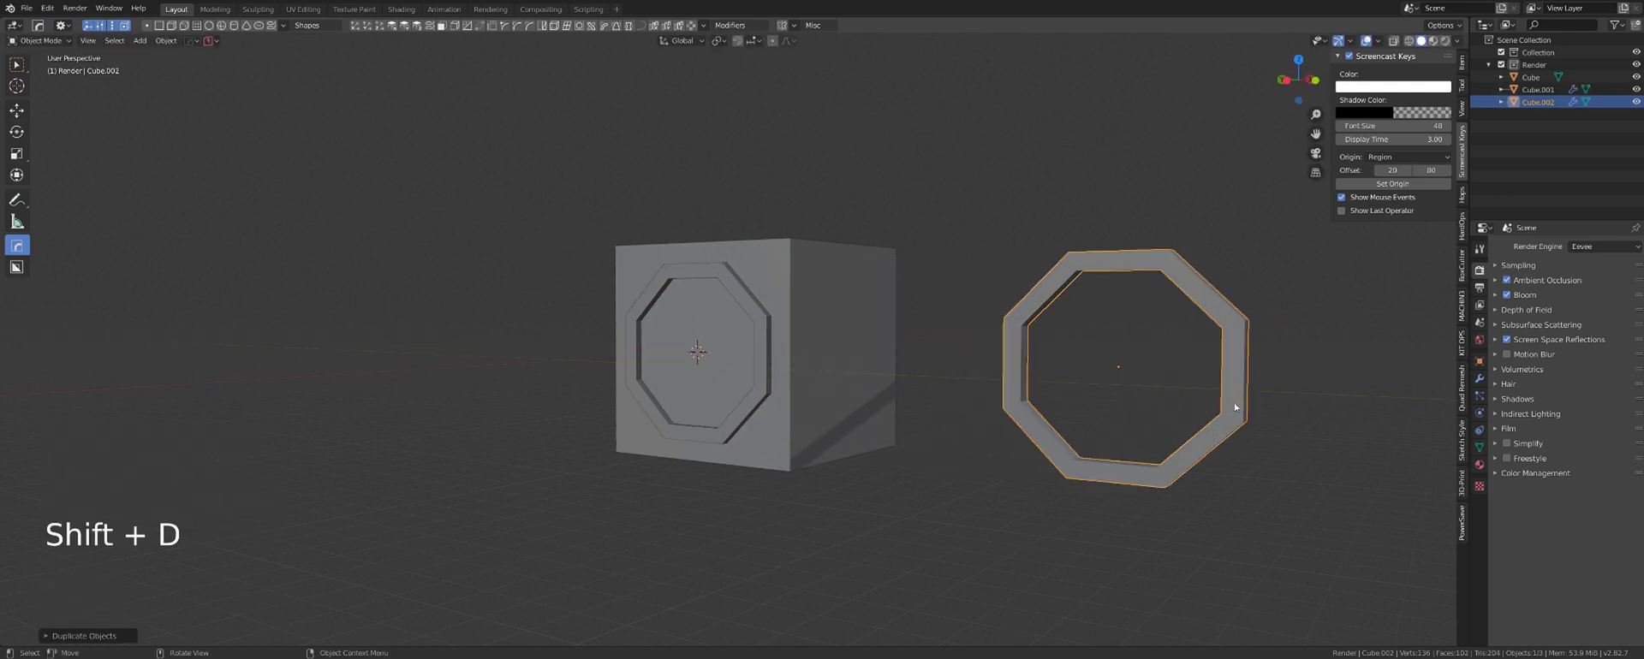
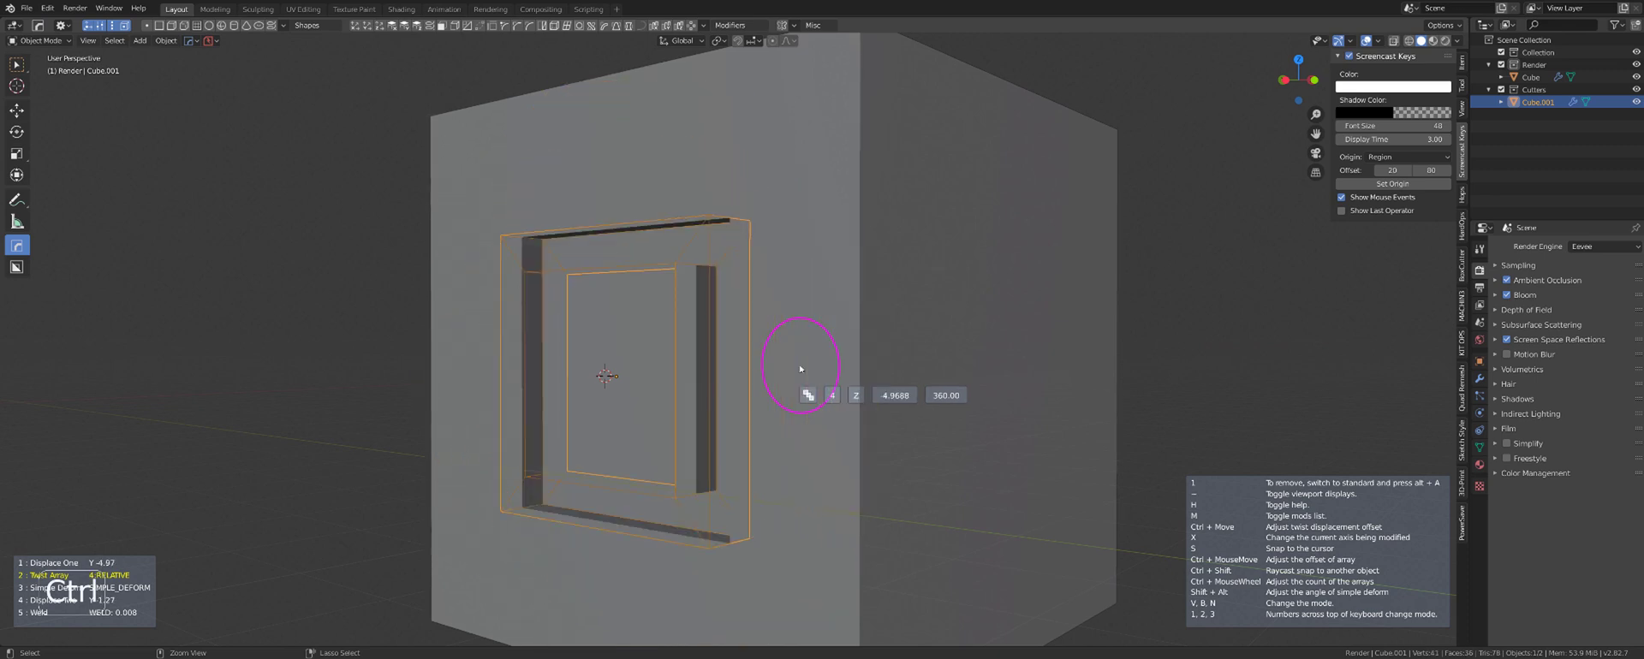
Step: Adjust the cutter's ST3 radial array so the octagonal cut breaks into separate segments, then hide the cutter
middle_click(751, 370)
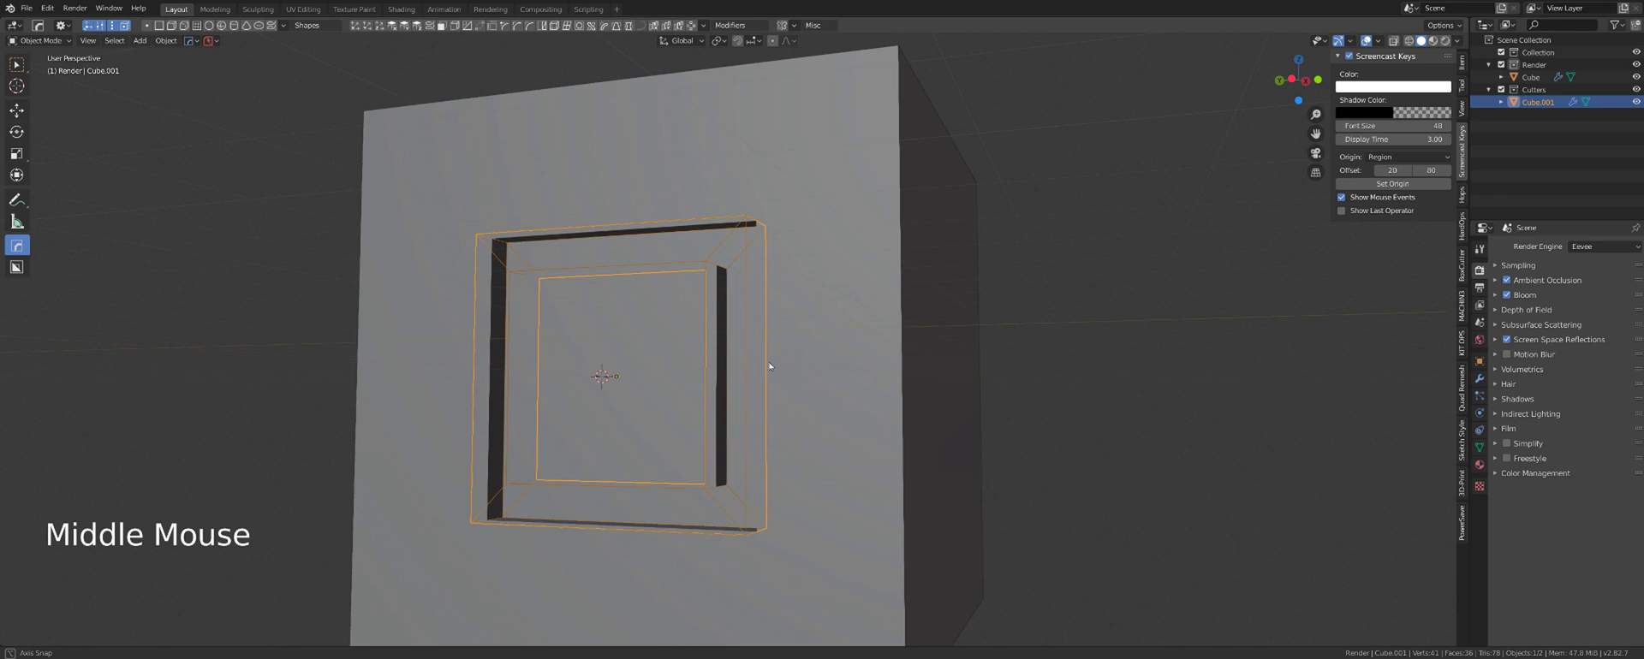
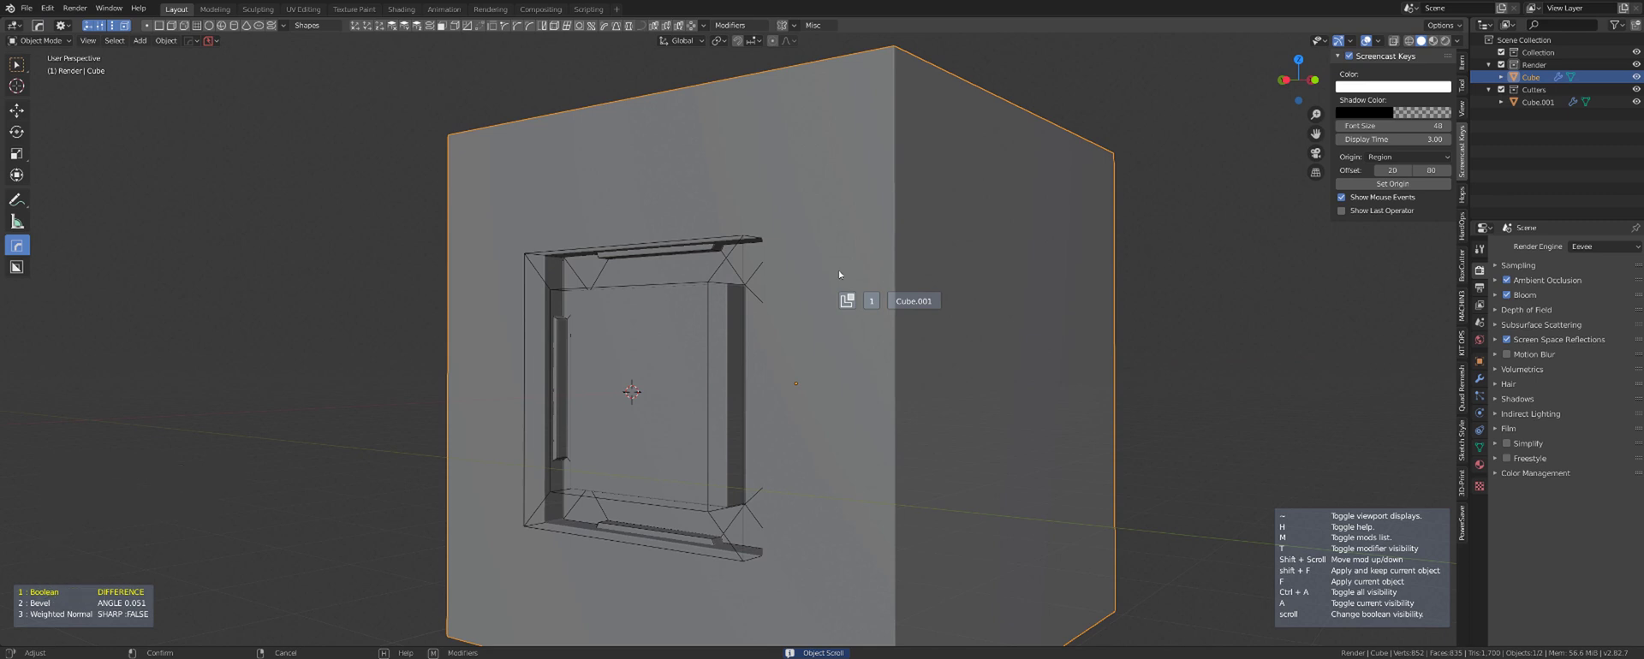
key(q)
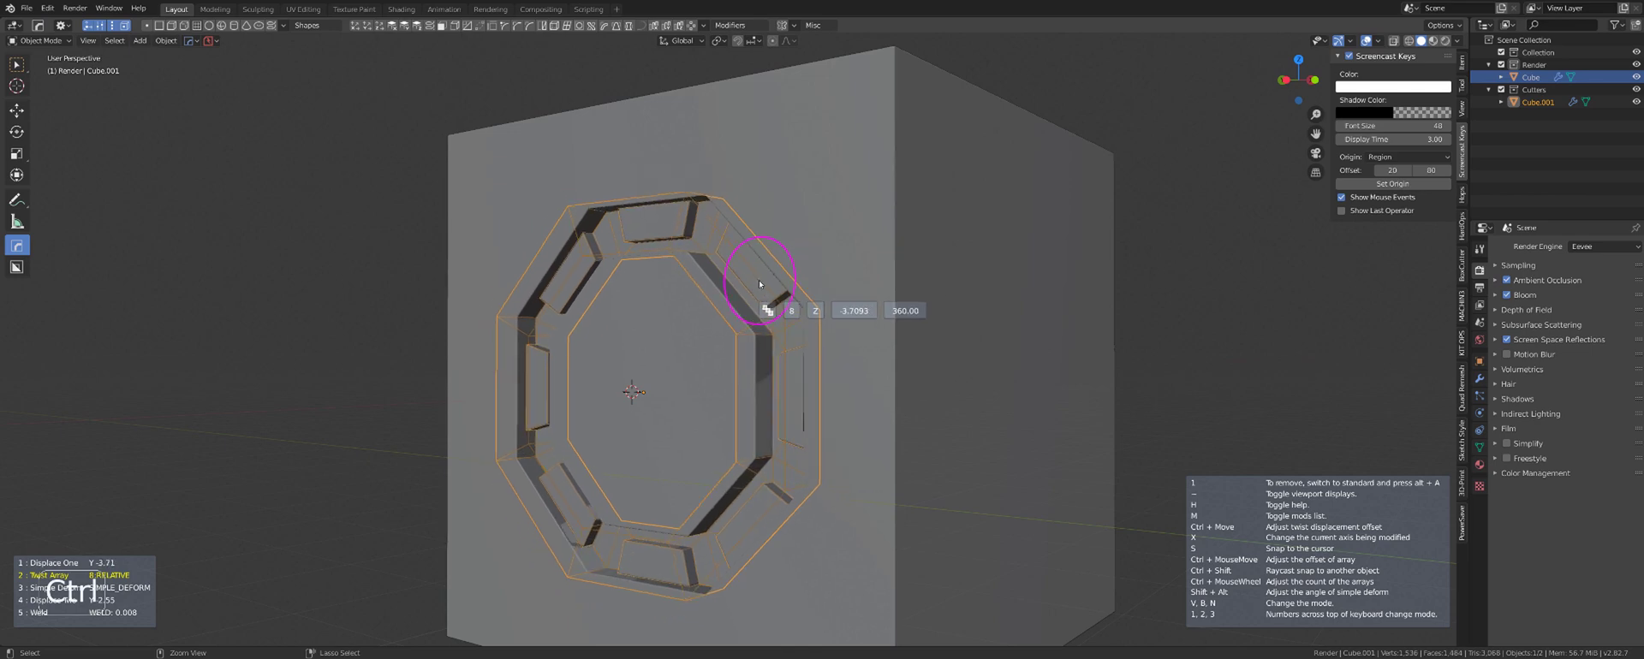
key(h)
Step: Orbit around the cube's cut face to inspect the segmented octagonal groove from above
middle_click(830, 286)
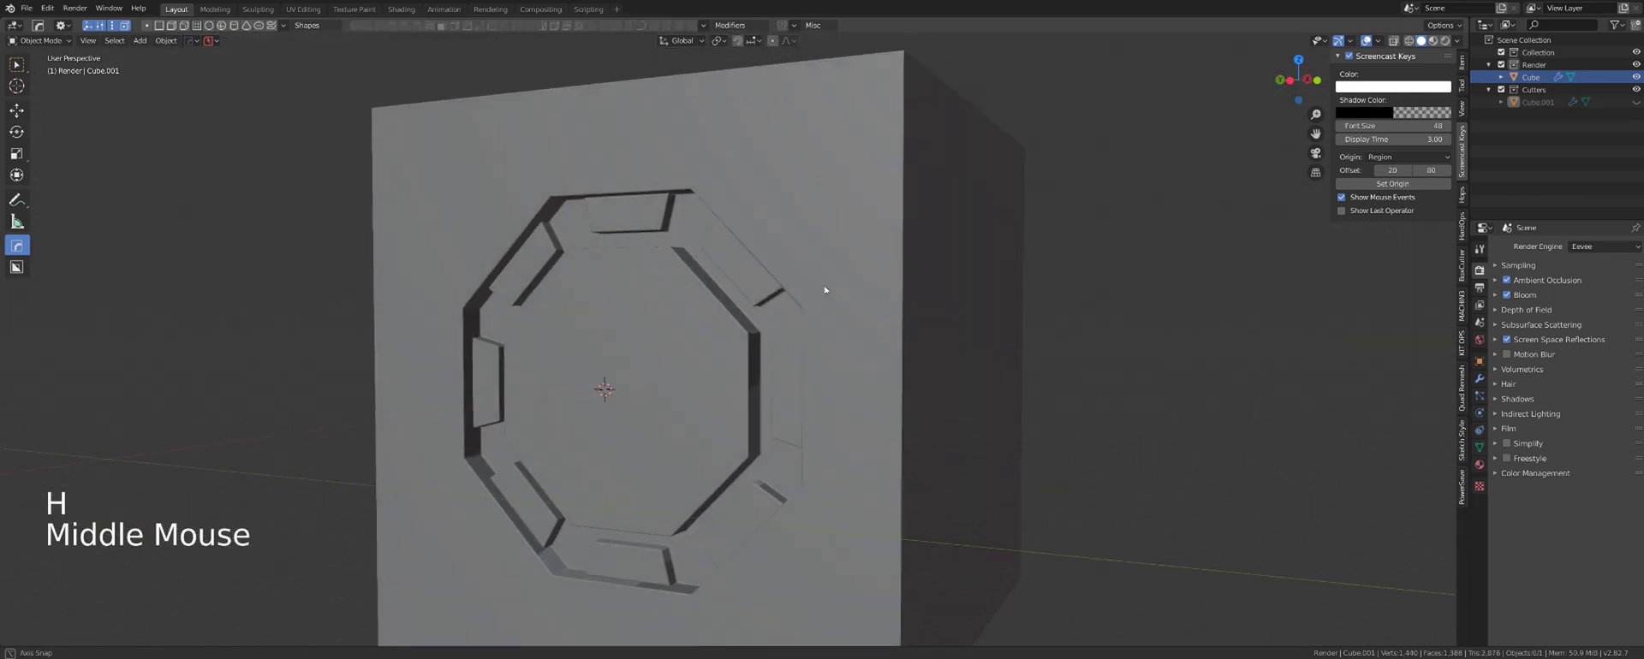
middle_click(870, 276)
middle_click(878, 258)
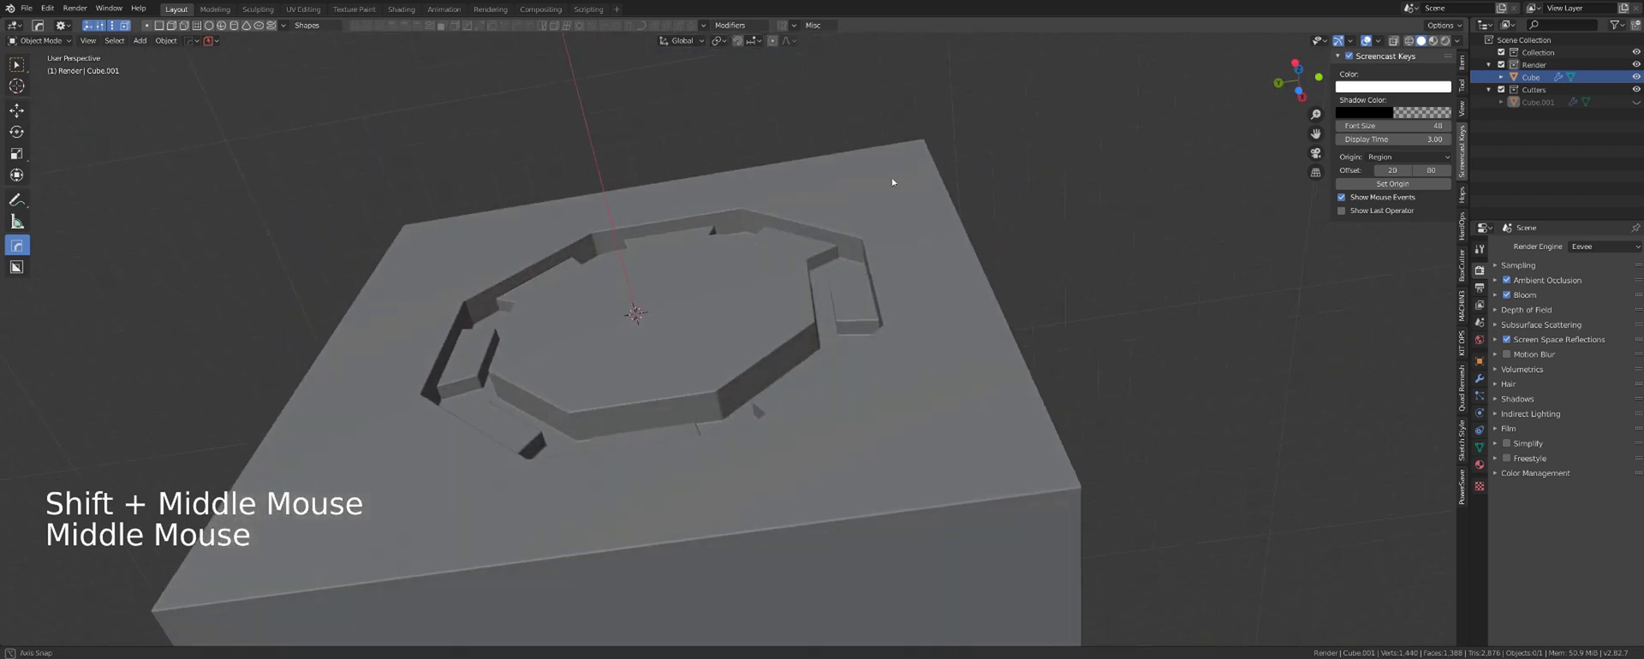
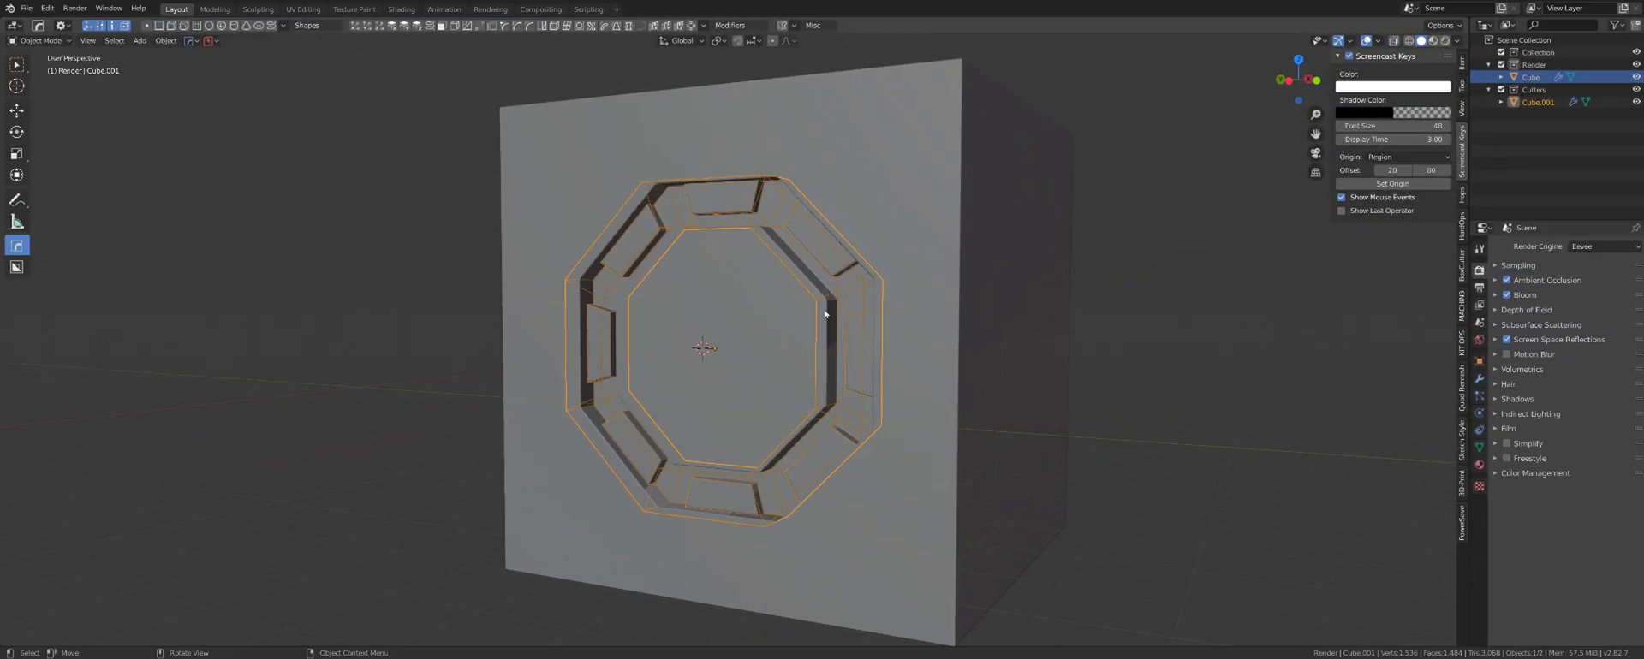
middle_click(758, 326)
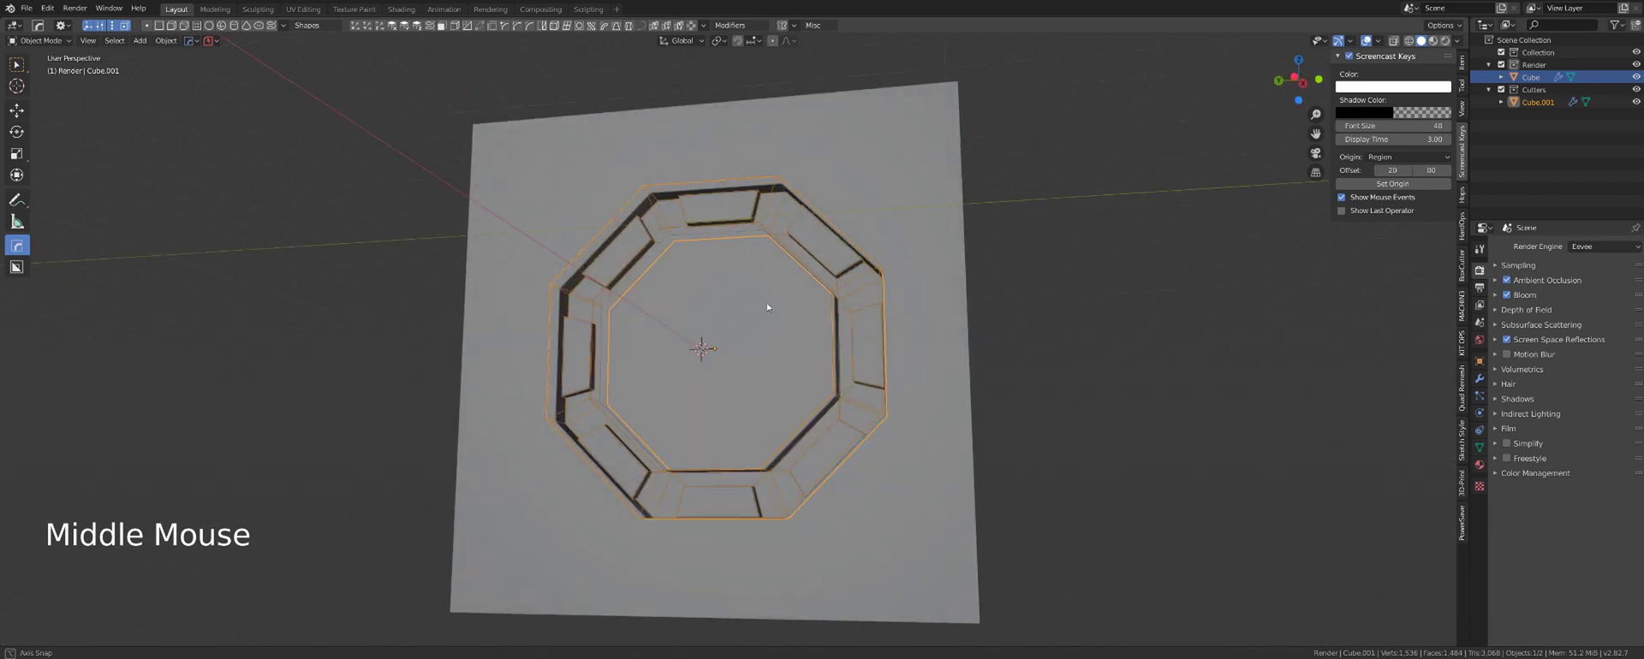